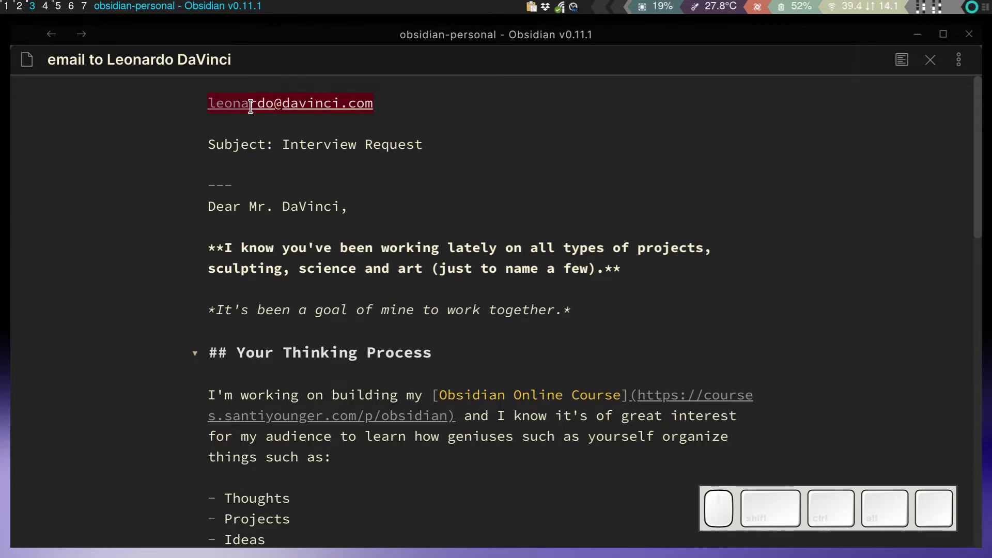
- Browse the top of the email note's source pane, moving through the greeting and Interview section
{"action": "left_click", "coordinate": [242, 141]}
{"action": "key", "text": "Escape"}
{"action": "key", "text": "shift+v"}
{"action": "key", "text": "Escape"}
{"action": "key", "text": "j"}
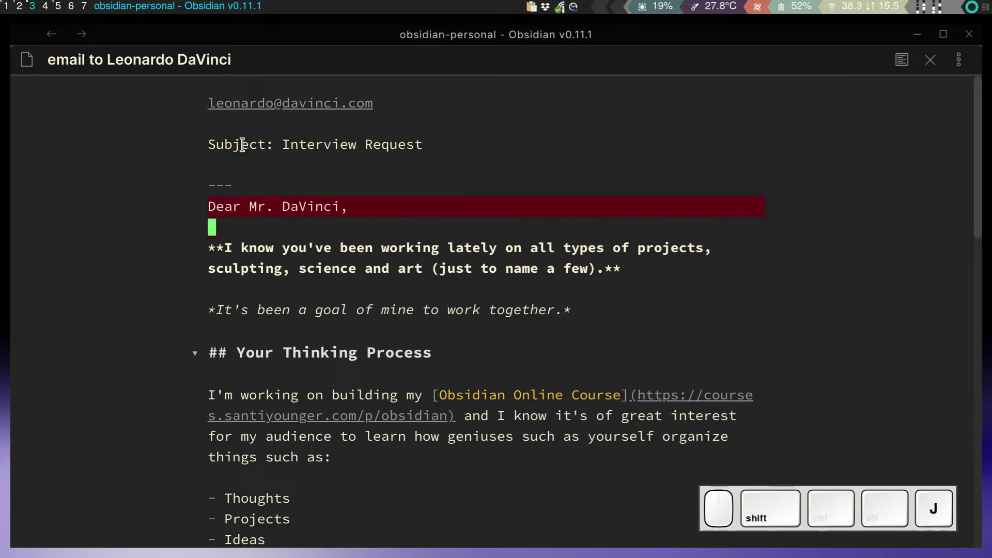
{"action": "key", "text": "k"}
{"action": "key", "text": "Escape"}
{"action": "key", "text": "g"}
{"action": "key", "text": "Escape"}
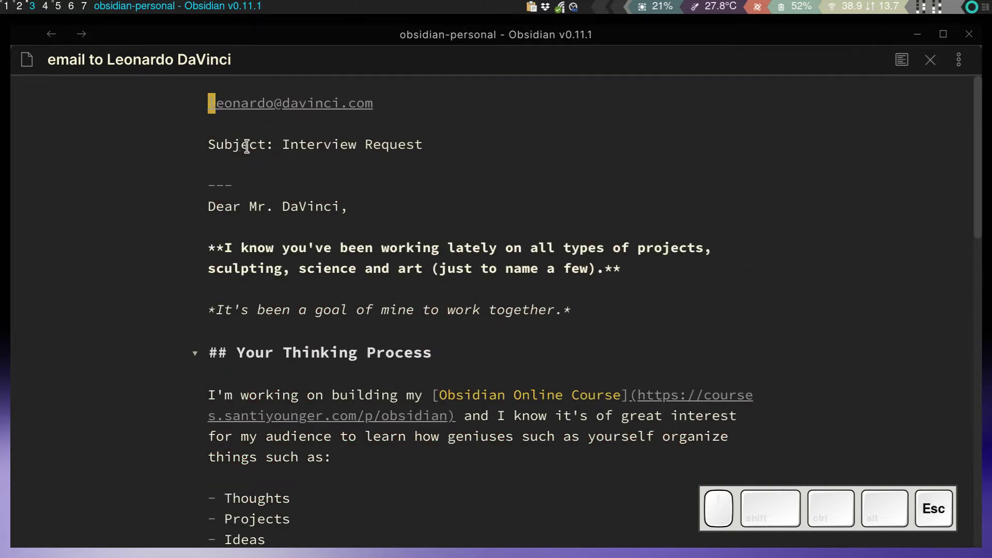
{"action": "left_click", "coordinate": [225, 292]}
{"action": "left_click", "coordinate": [219, 345]}
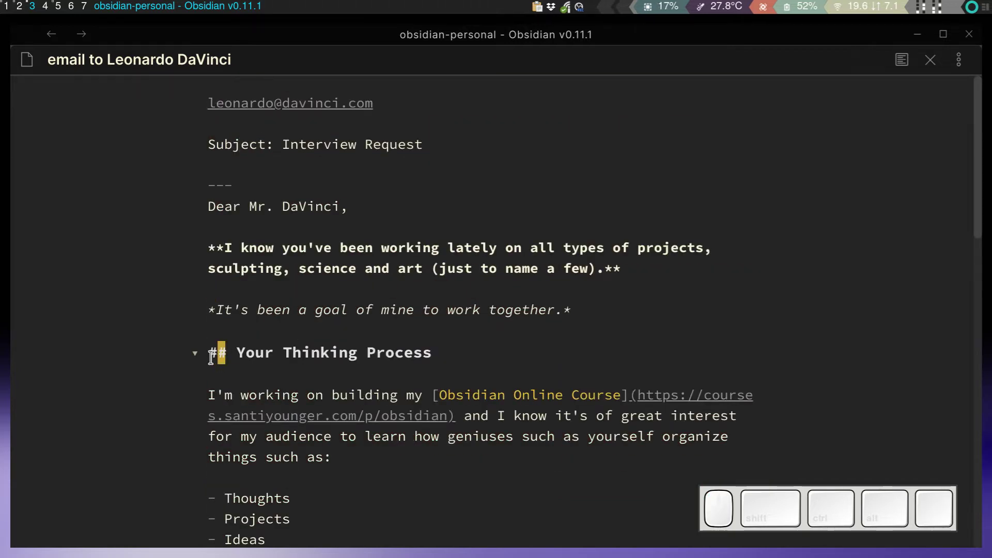
{"action": "left_click", "coordinate": [213, 352]}
{"action": "scroll", "scroll_direction": "down", "scroll_amount": 3}
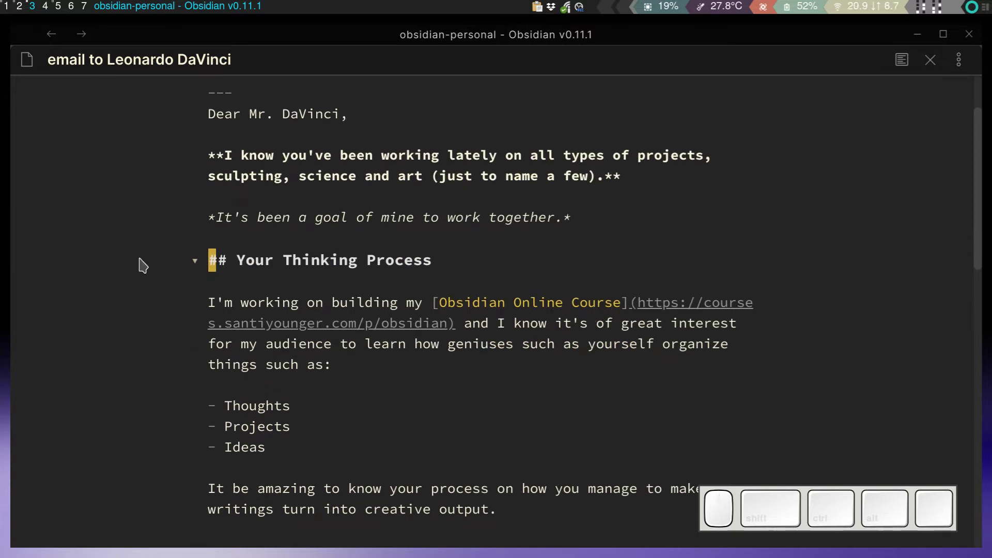
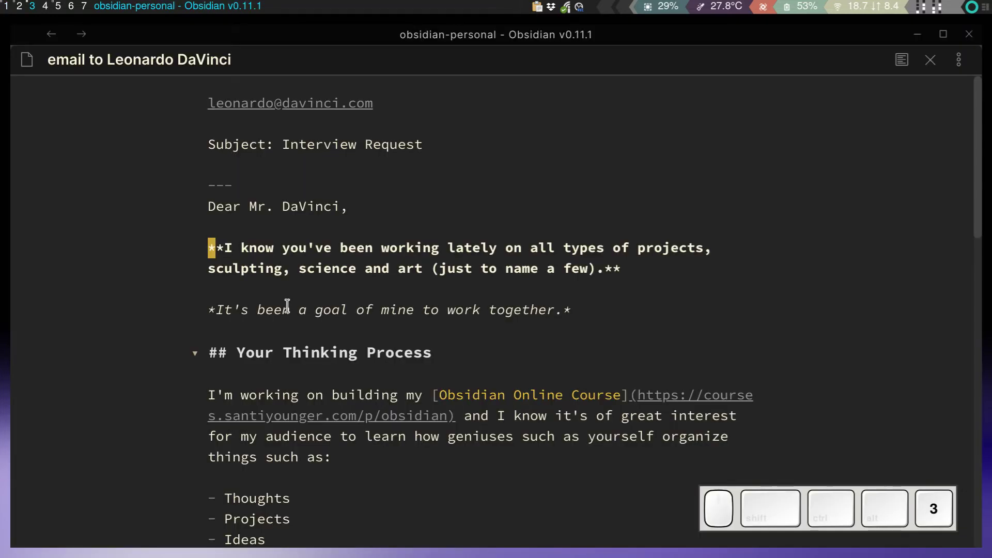
{"action": "left_click", "coordinate": [321, 282]}
{"action": "key", "text": "Escape"}
{"action": "key", "text": "k"}
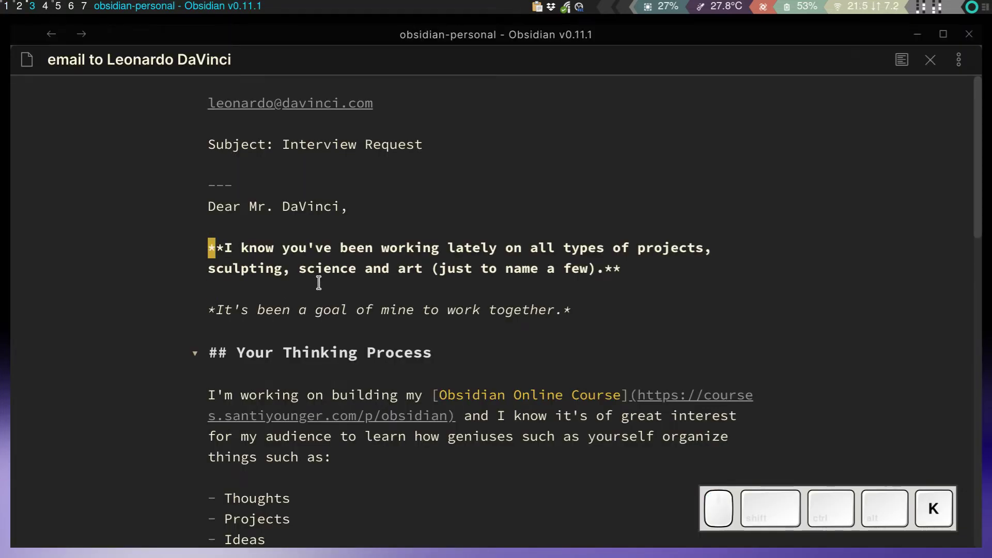
{"action": "key", "text": "Escape"}
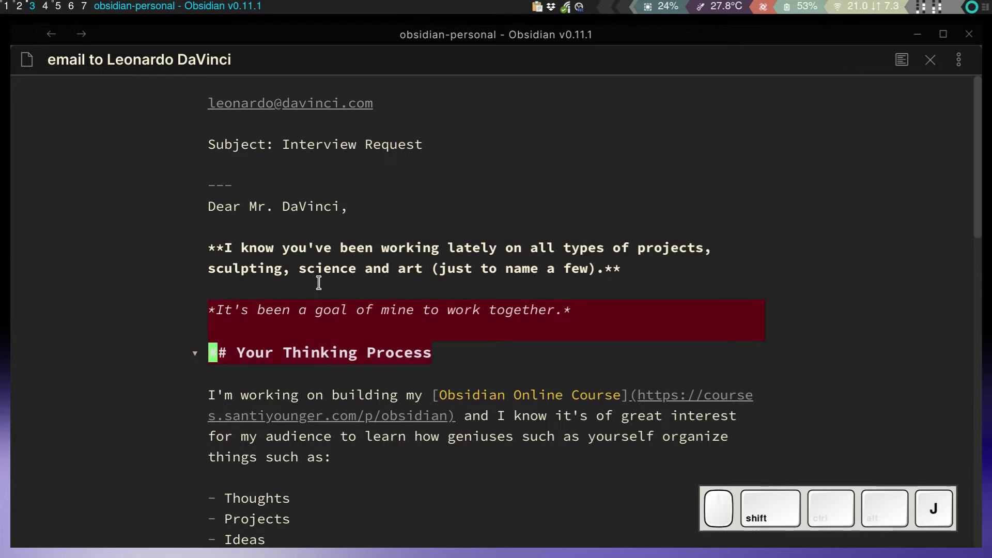
{"action": "key", "text": "Escape"}
{"action": "scroll", "scroll_direction": "down", "scroll_amount": 3}
{"action": "scroll", "scroll_direction": "up", "scroll_amount": 3}
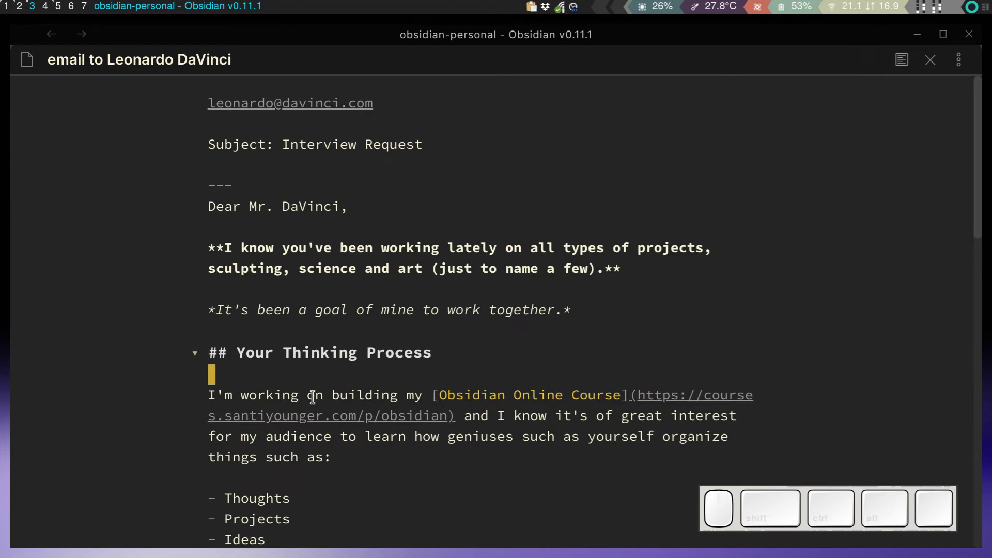
{"action": "scroll", "scroll_direction": "down", "scroll_amount": 3}
- Review the Obsidian, Previous Methods and Notebooks sections in the source without editing them
{"action": "left_click", "coordinate": [301, 244]}
{"action": "key", "text": "shift+v"}
{"action": "scroll", "scroll_direction": "up", "scroll_amount": 3}
{"action": "left_click", "coordinate": [212, 175]}
{"action": "scroll", "scroll_direction": "down", "scroll_amount": 3}
{"action": "scroll", "scroll_direction": "up", "scroll_amount": 3}
{"action": "key", "text": "j"}
{"action": "key", "text": "shift+v"}
{"action": "key", "text": "shift+Escape"}
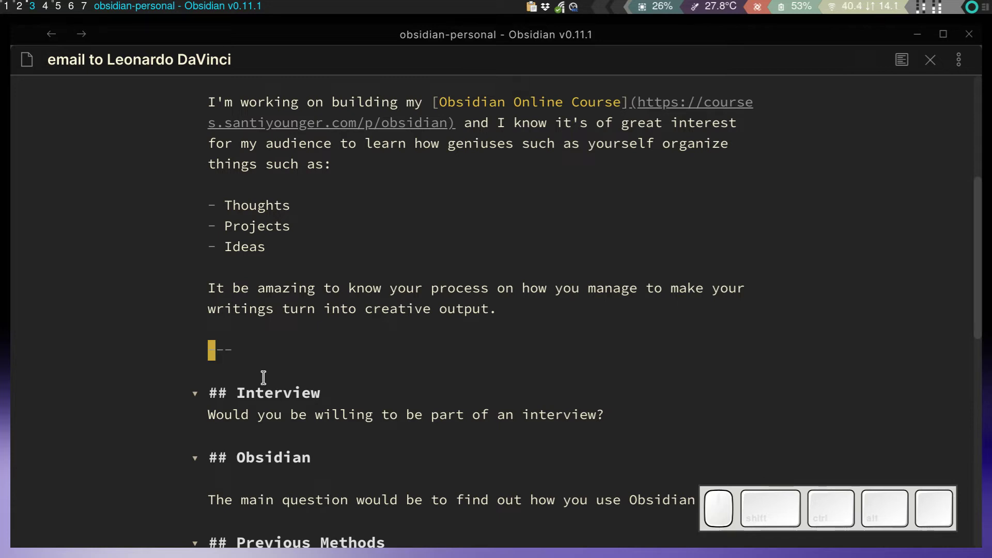
{"action": "scroll", "scroll_direction": "up", "scroll_amount": 3}
{"action": "scroll", "scroll_direction": "up", "scroll_amount": 3}
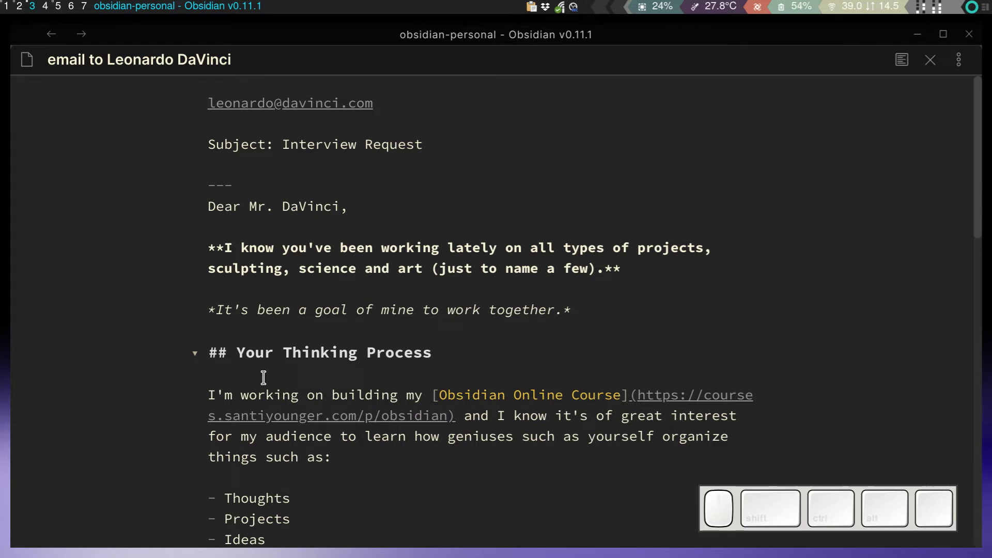
{"action": "scroll", "scroll_direction": "down", "scroll_amount": 3}
{"action": "left_click", "coordinate": [281, 409]}
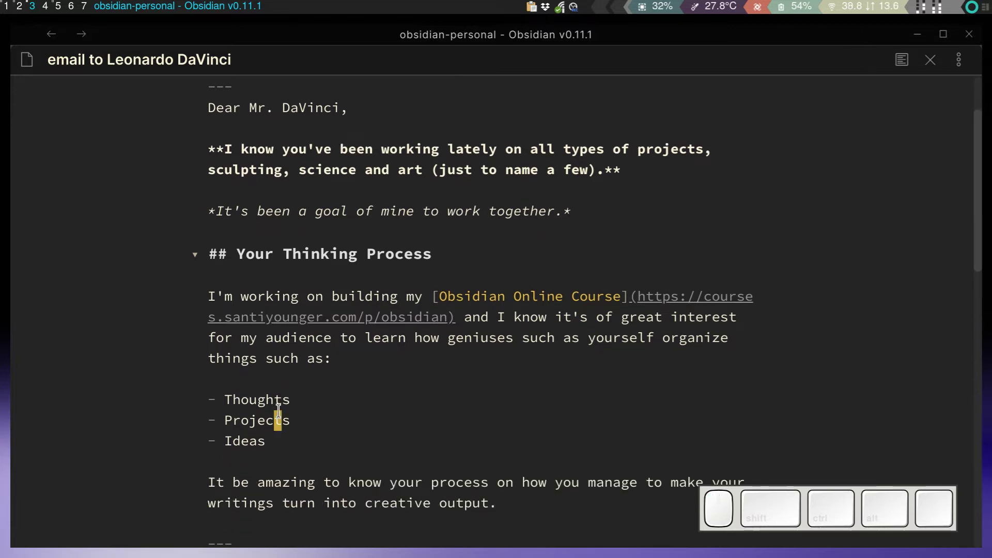
{"action": "scroll", "scroll_direction": "up", "scroll_amount": 3}
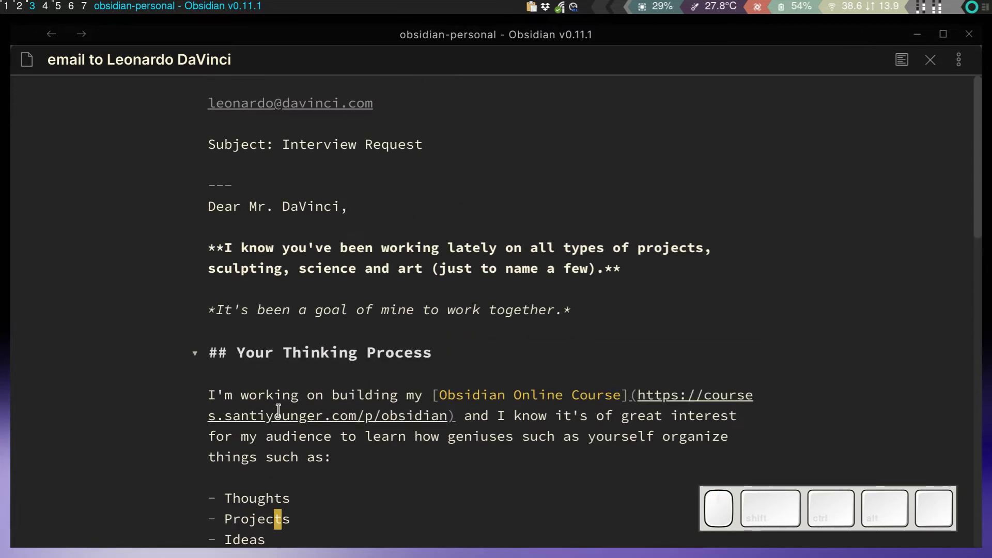
{"action": "scroll", "scroll_direction": "up", "scroll_amount": 3}
{"action": "left_click", "coordinate": [330, 285]}
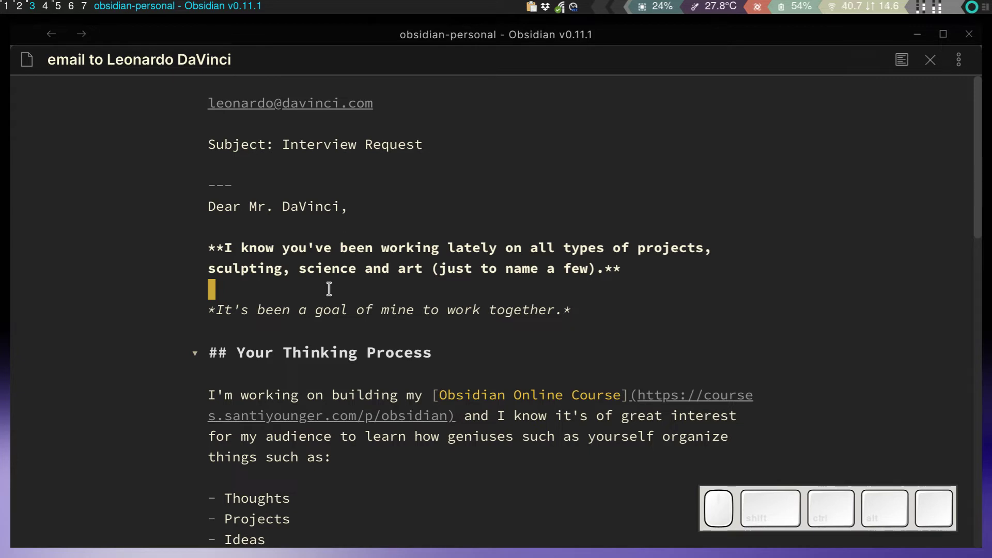
{"action": "left_click", "coordinate": [334, 323]}
{"action": "key", "text": "Escape"}
{"action": "key", "text": "k"}
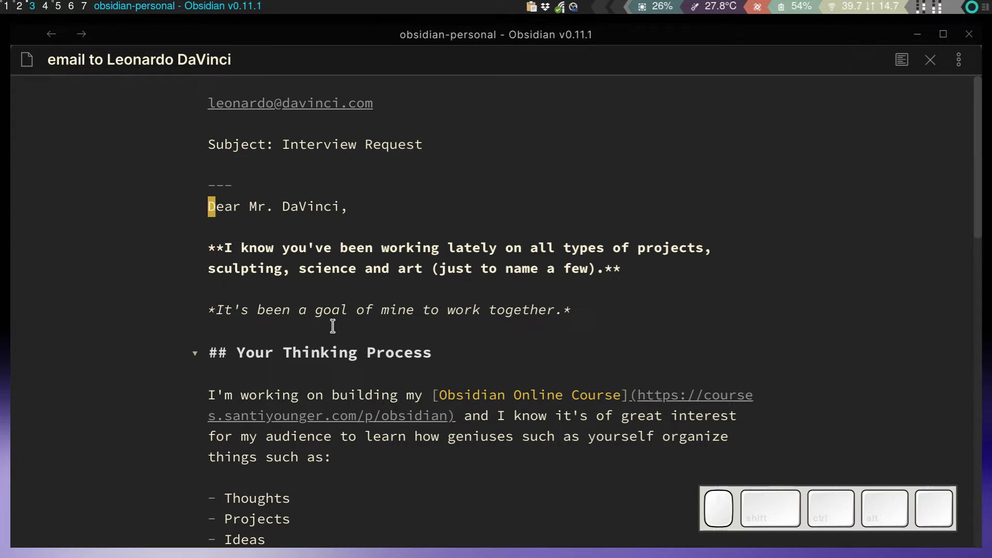
{"action": "key", "text": "shift+v"}
{"action": "key", "text": "shift+j"}
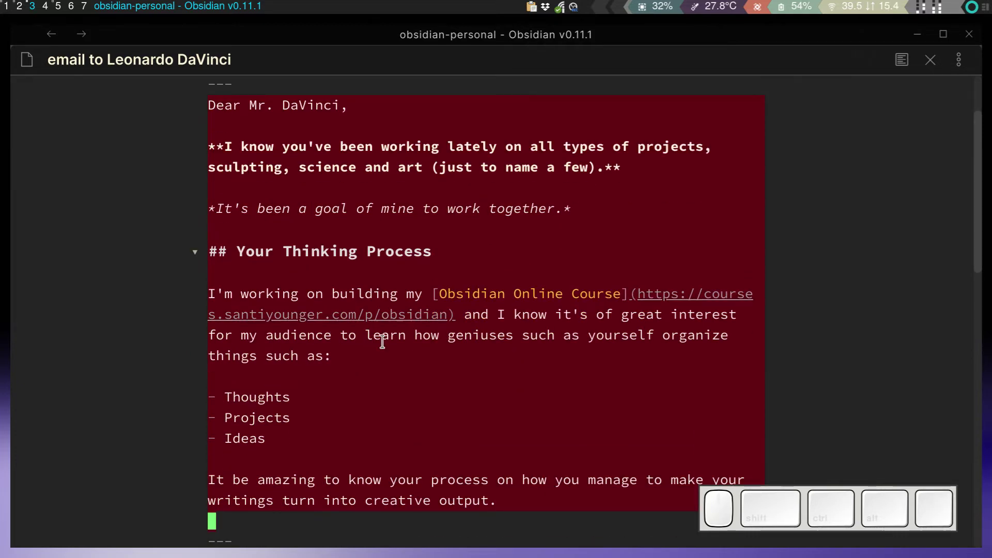
{"action": "scroll", "scroll_direction": "up", "scroll_amount": 3}
{"action": "scroll", "scroll_direction": "down", "scroll_amount": 3}
{"action": "left_click", "coordinate": [344, 387]}
{"action": "scroll", "scroll_direction": "up", "scroll_amount": 3}
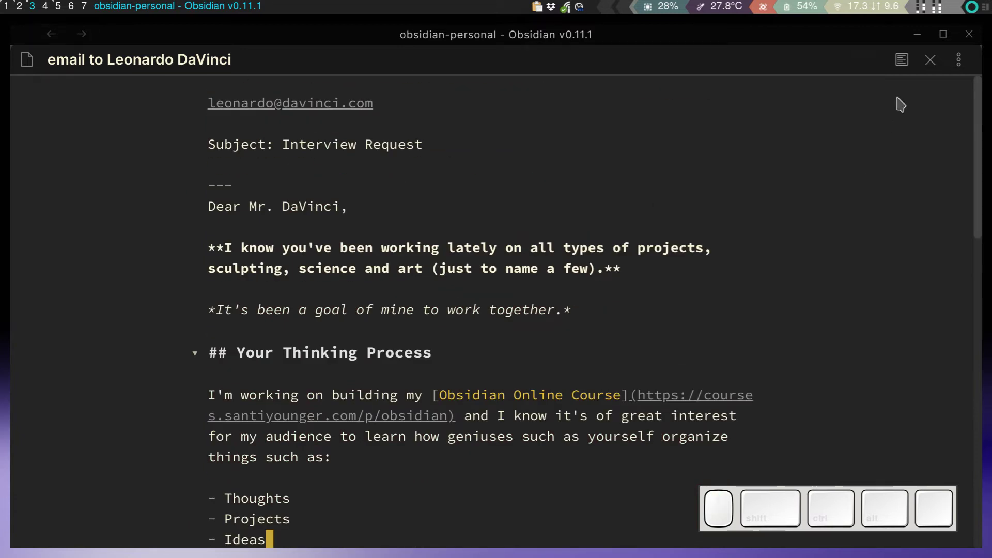
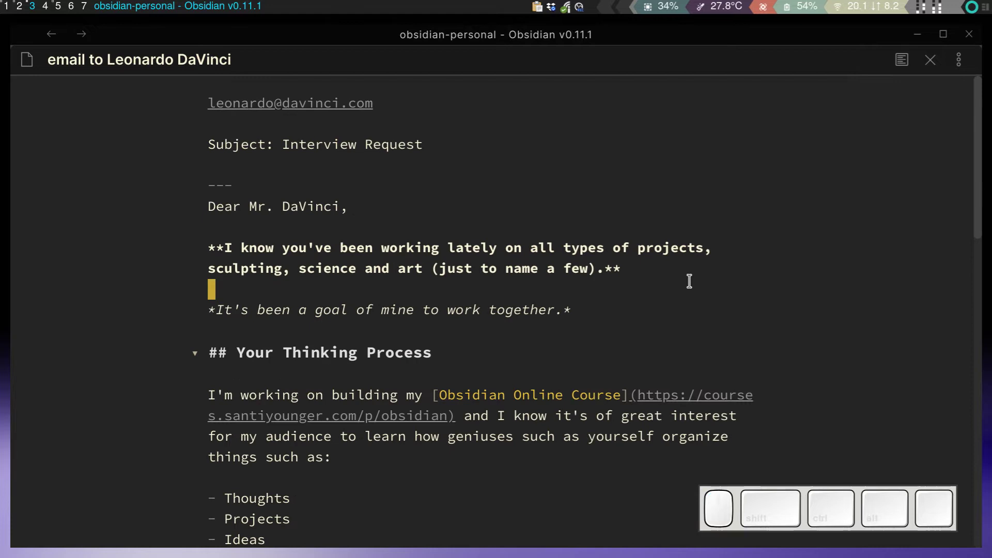
- Scroll to the note's closing and highlight the divider line in the source
{"action": "key", "text": "alt+\\"}
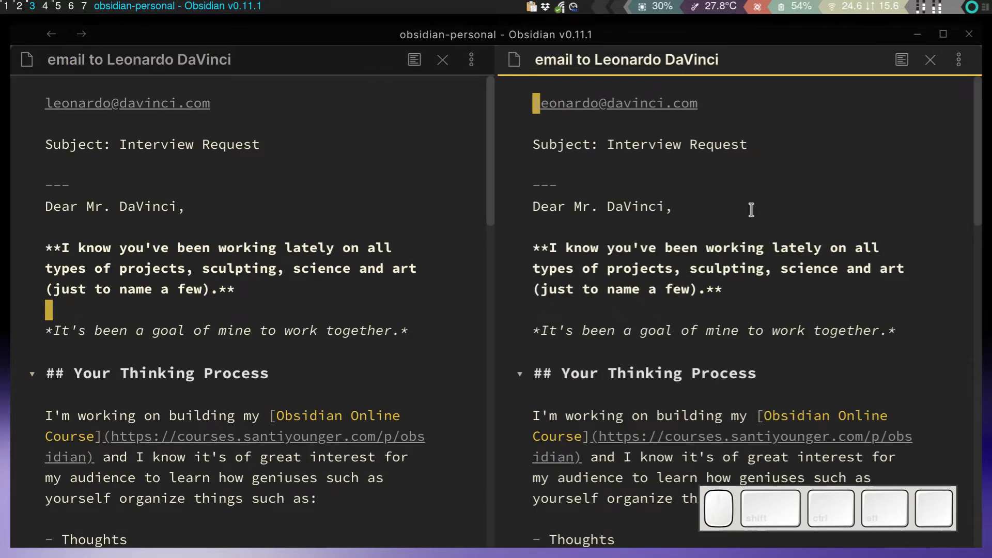
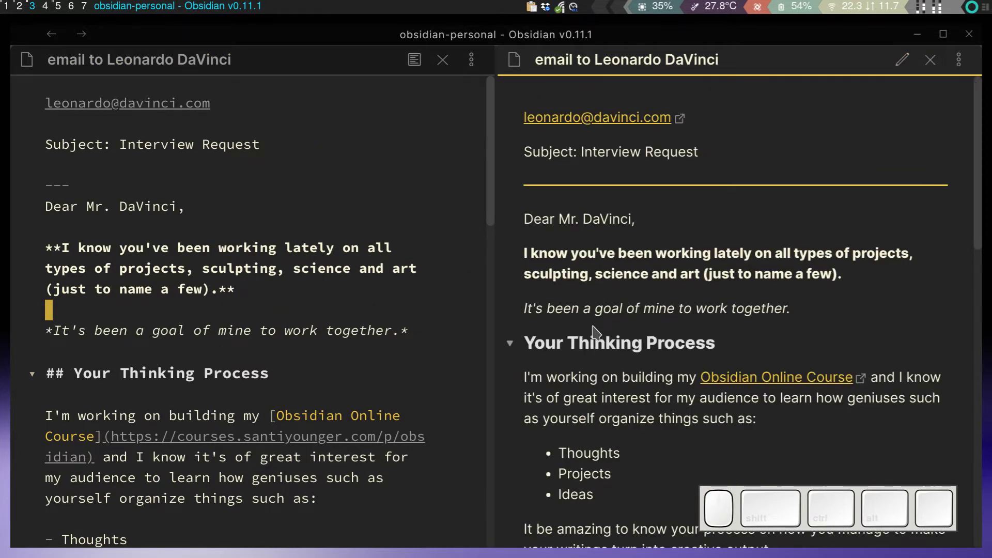
{"action": "scroll", "scroll_direction": "down", "scroll_amount": 3}
{"action": "scroll", "scroll_direction": "up", "scroll_amount": 3}
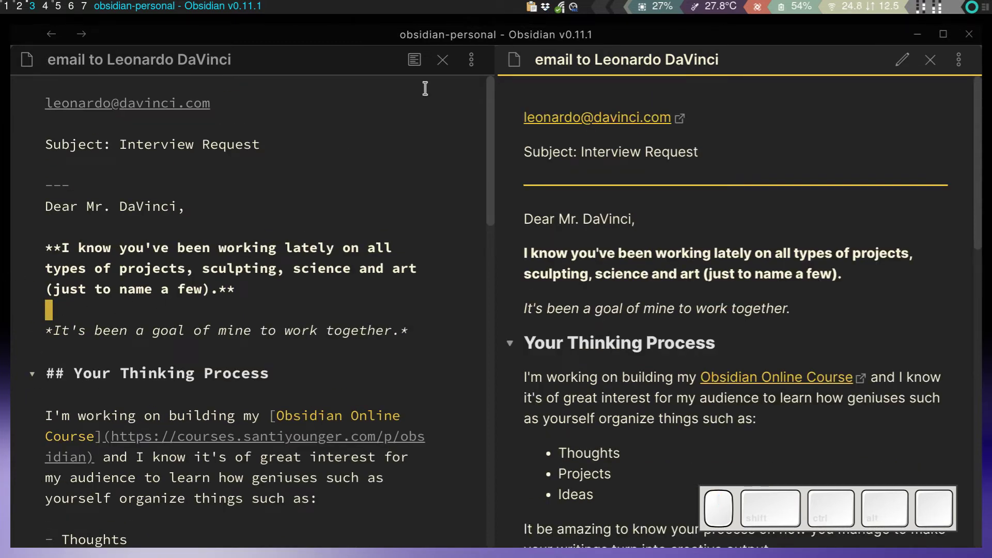
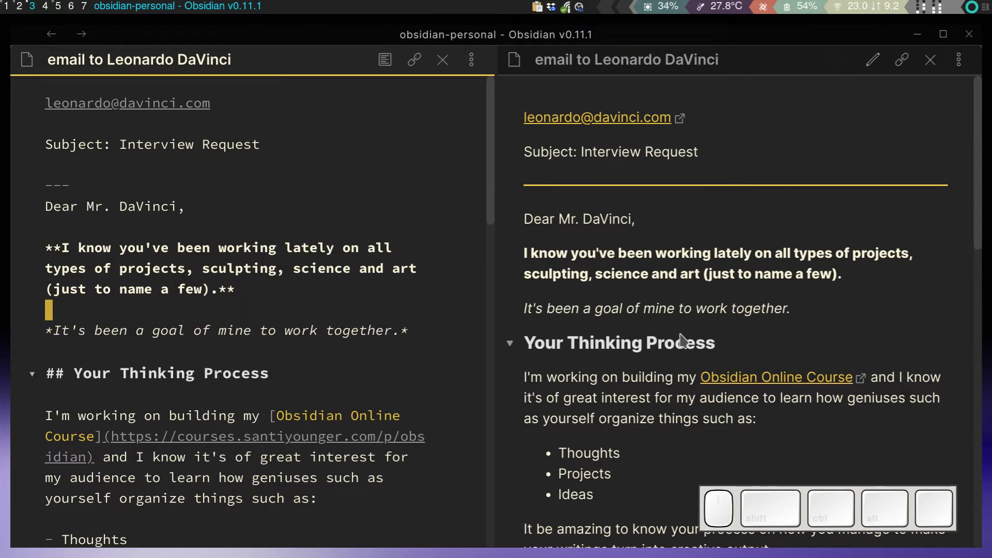
{"action": "scroll", "scroll_direction": "down", "scroll_amount": 3}
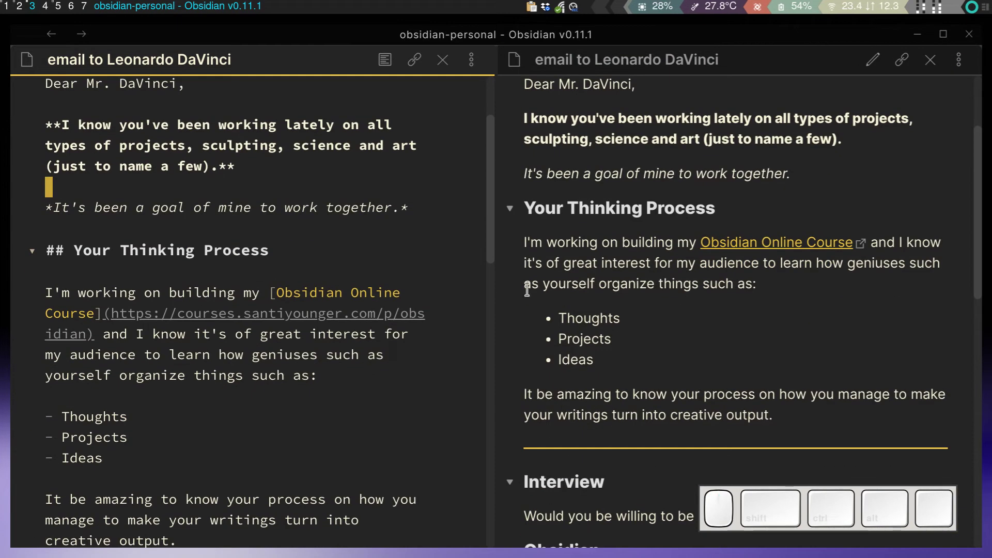
{"action": "scroll", "scroll_direction": "down", "scroll_amount": 3}
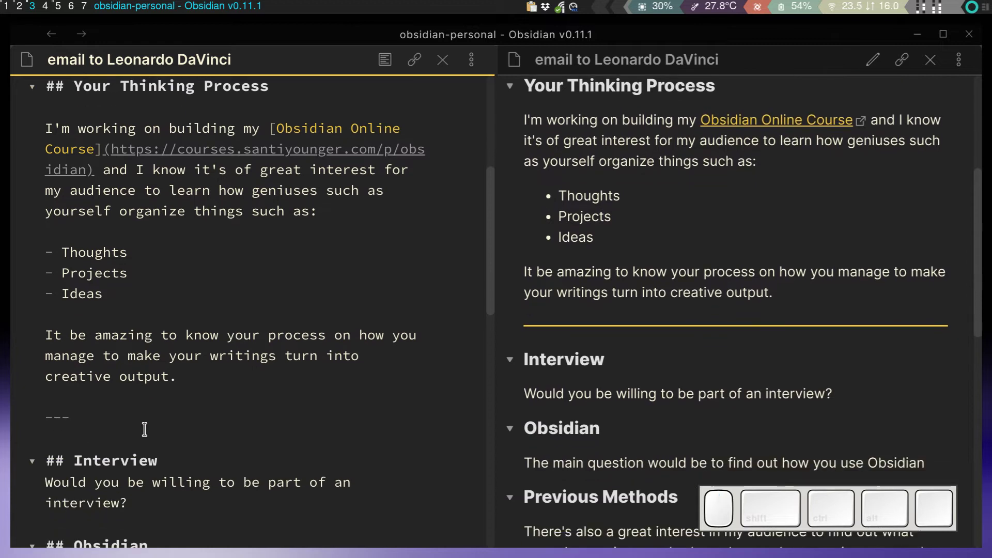
{"action": "left_click_drag", "start_coordinate": [45, 413], "coordinate": [77, 416]}
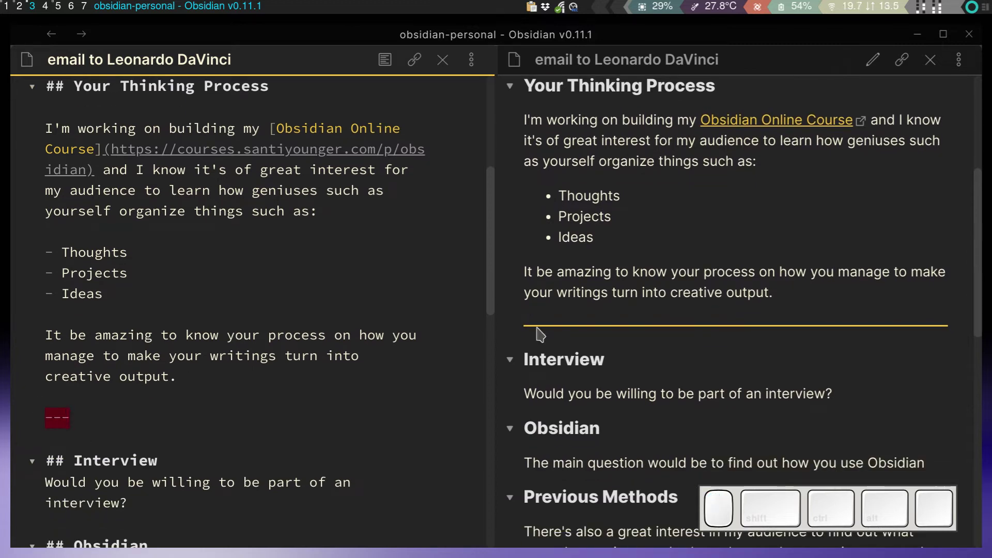
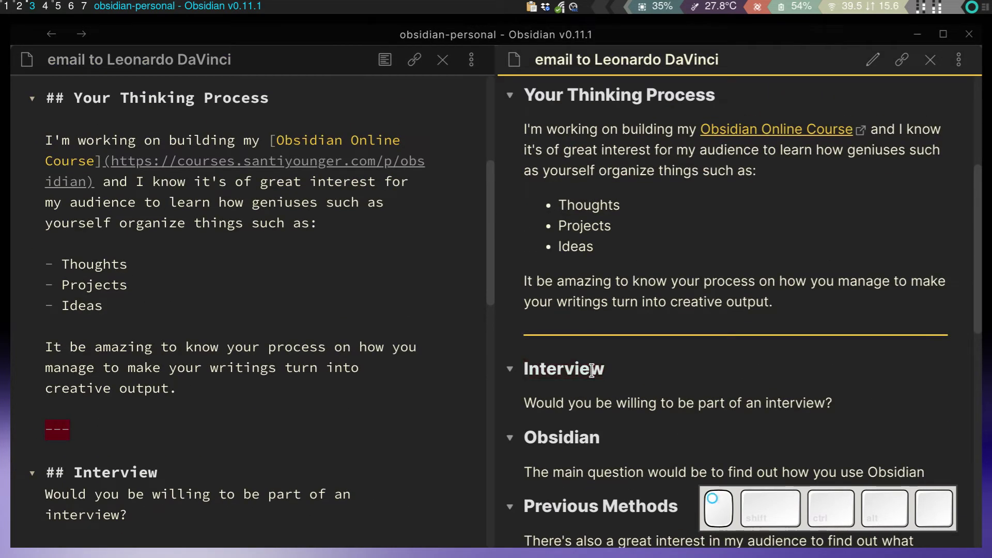
{"action": "scroll", "scroll_direction": "up", "scroll_amount": 3}
{"action": "scroll", "scroll_direction": "down", "scroll_amount": 3}
- Focus the rendered preview pane and start a selection at the top of the letter
{"action": "left_click", "coordinate": [624, 314]}
{"action": "left_click", "coordinate": [641, 311]}
{"action": "scroll", "scroll_direction": "up", "scroll_amount": 3}
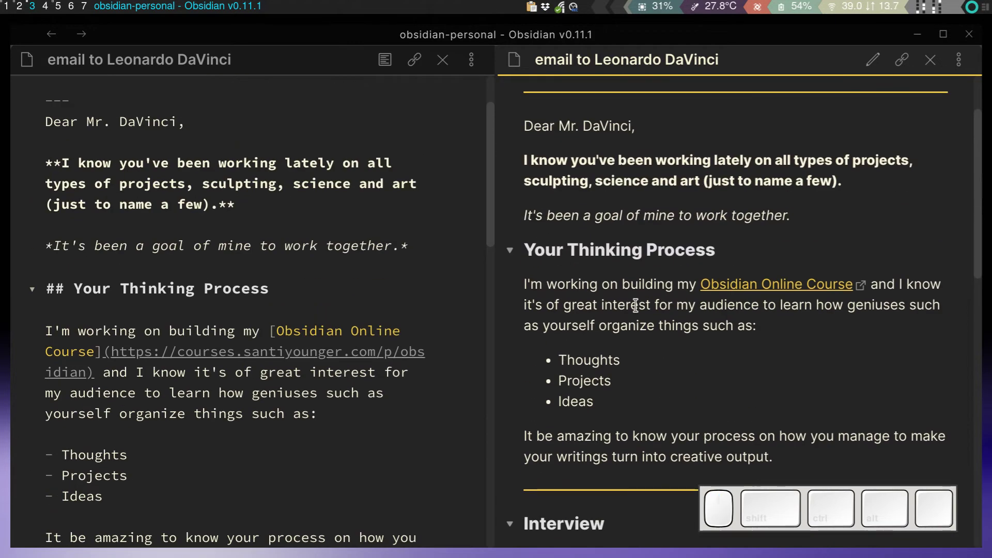
{"action": "scroll", "scroll_direction": "up", "scroll_amount": 3}
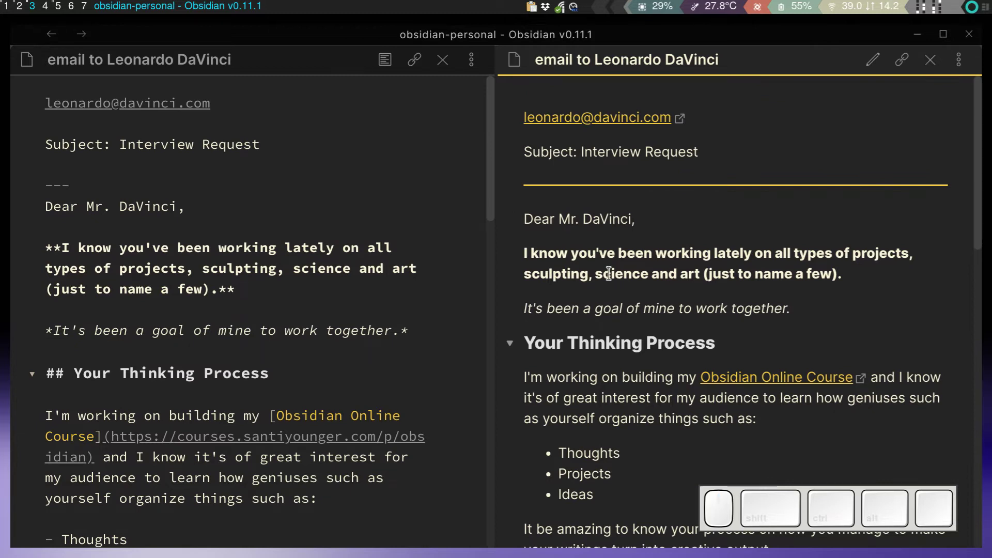
{"action": "left_click", "coordinate": [529, 226]}
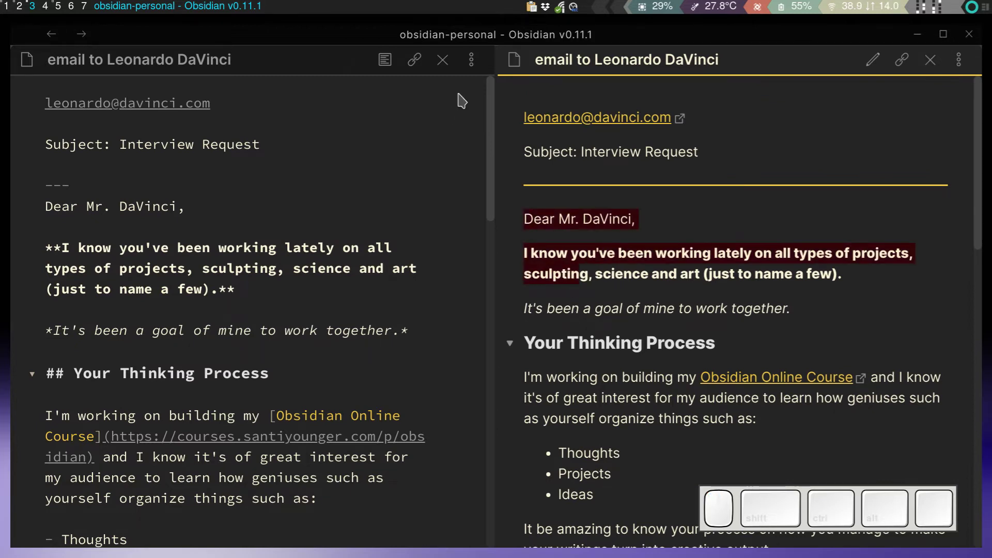
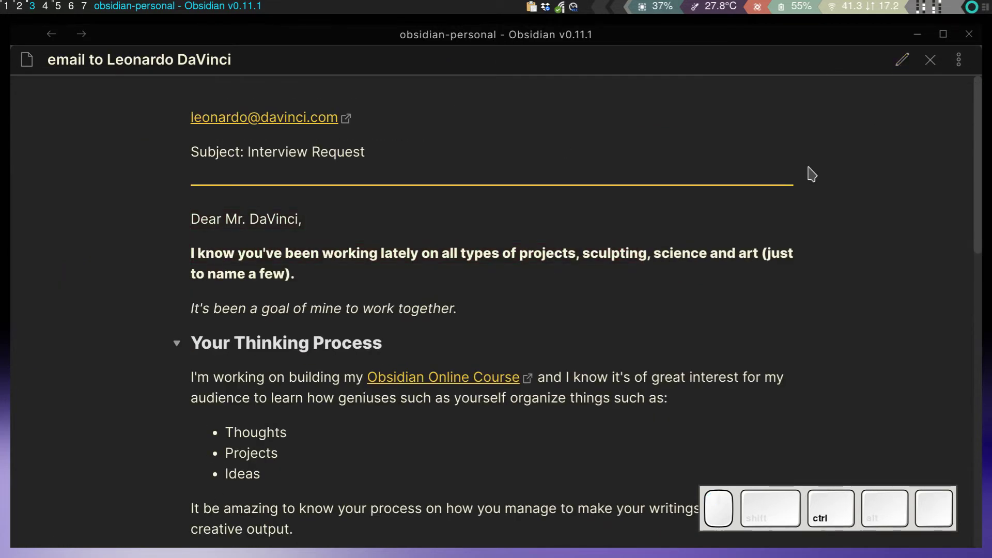
- In reading view, select the rendered letter from the greeting to the signature Santi and copy it
{"action": "key", "text": "ctrl+e"}
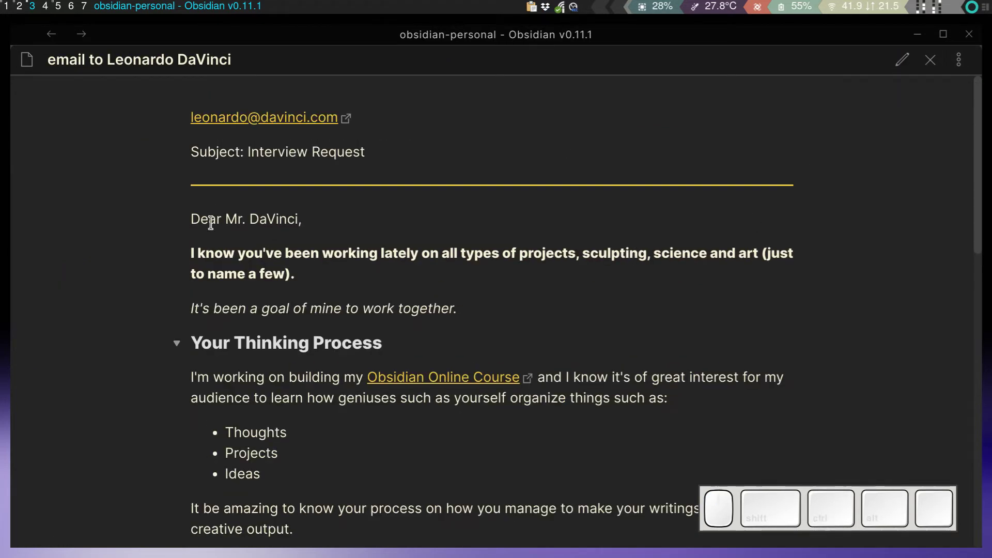
{"action": "left_click_drag", "start_coordinate": [193, 225], "coordinate": [240, 287]}
{"action": "scroll", "scroll_direction": "down", "scroll_amount": 3}
{"action": "scroll", "scroll_direction": "down", "scroll_amount": 3}
{"action": "left_click", "coordinate": [250, 269]}
{"action": "key", "text": "ctrl+c"}
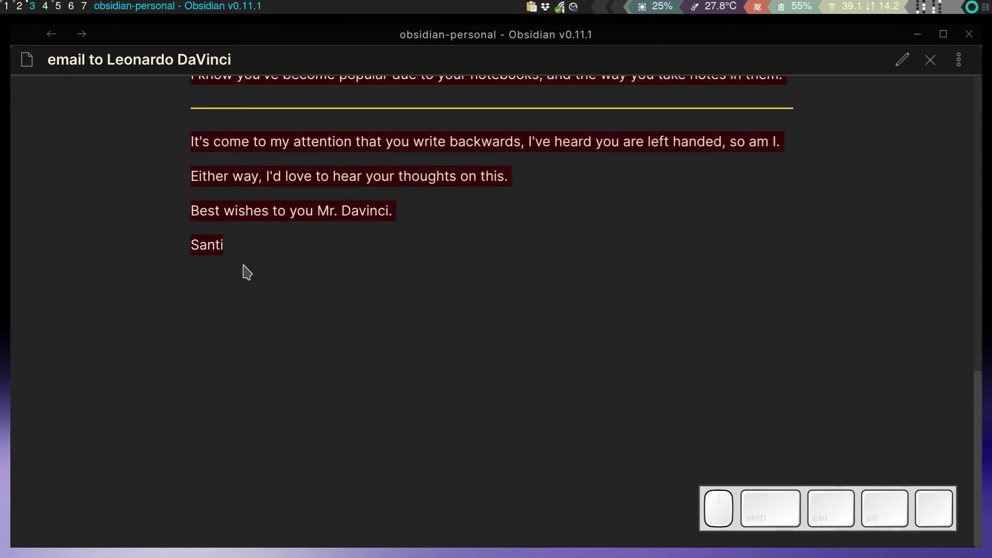
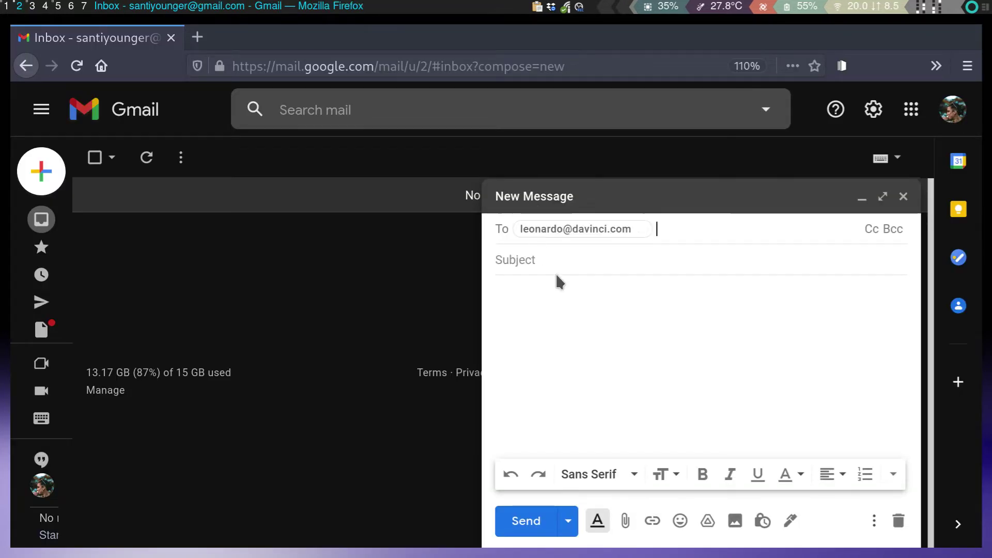
{"action": "key", "text": "ctrl+l"}
{"action": "left_click", "coordinate": [282, 135]}
{"action": "key", "text": "v"}
{"action": "key", "text": "shift+4"}
{"action": "key", "text": "shift+y"}
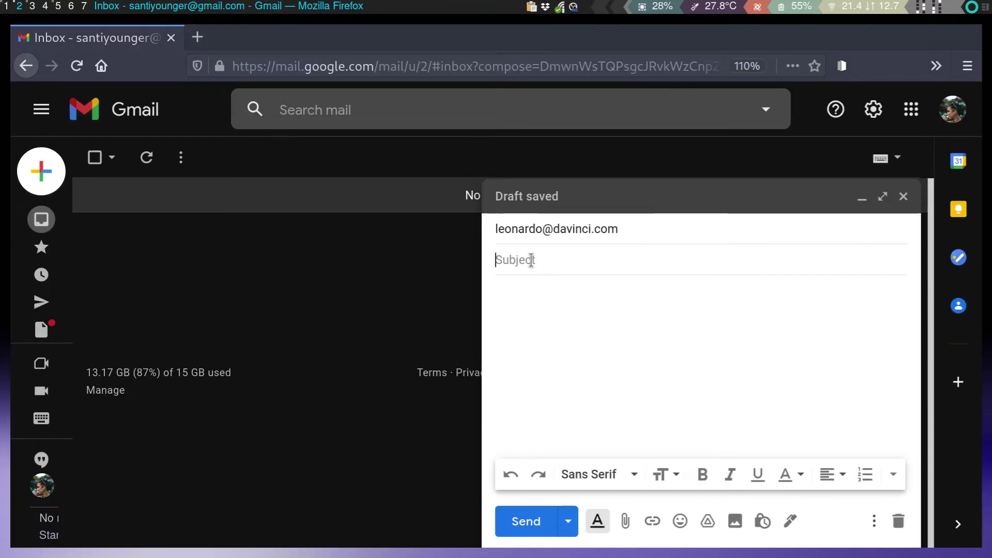
{"action": "key", "text": "ctrl+l"}
{"action": "left_click", "coordinate": [436, 337]}
- Return to the Obsidian note's preview and copy a first selection from the rendered letter
{"action": "key", "text": "ctrl+e"}
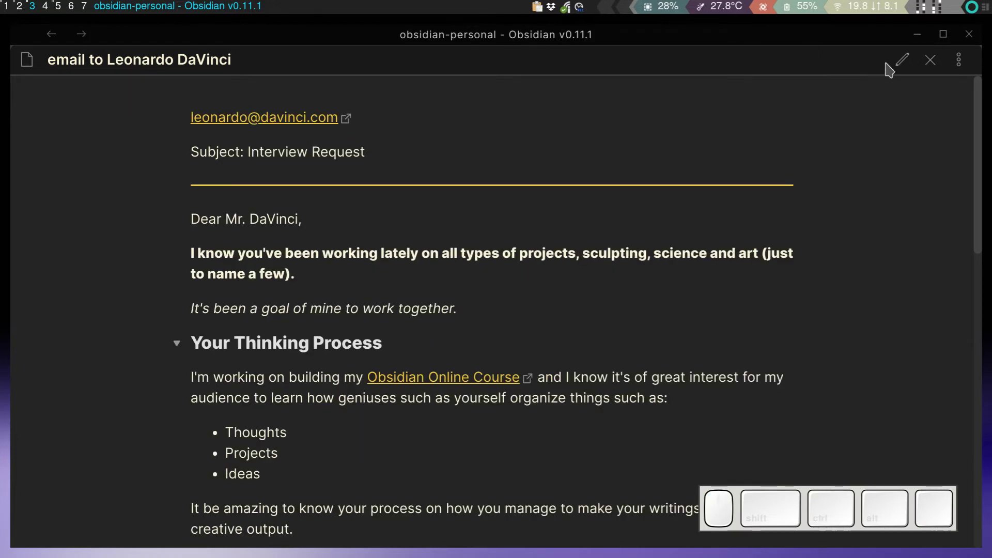
{"action": "key", "text": "ctrl+w"}
{"action": "key", "text": "ctrl+e"}
{"action": "key", "text": "alt+h"}
{"action": "left_click", "coordinate": [198, 208]}
{"action": "left_click", "coordinate": [196, 217]}
{"action": "scroll", "scroll_direction": "down", "scroll_amount": 3}
{"action": "scroll", "scroll_direction": "up", "scroll_amount": 3}
{"action": "scroll", "scroll_direction": "down", "scroll_amount": 3}
{"action": "left_click", "coordinate": [252, 281]}
{"action": "key", "text": "ctrl+c"}
{"action": "scroll", "scroll_direction": "up", "scroll_amount": 3}
{"action": "left_click", "coordinate": [319, 414]}
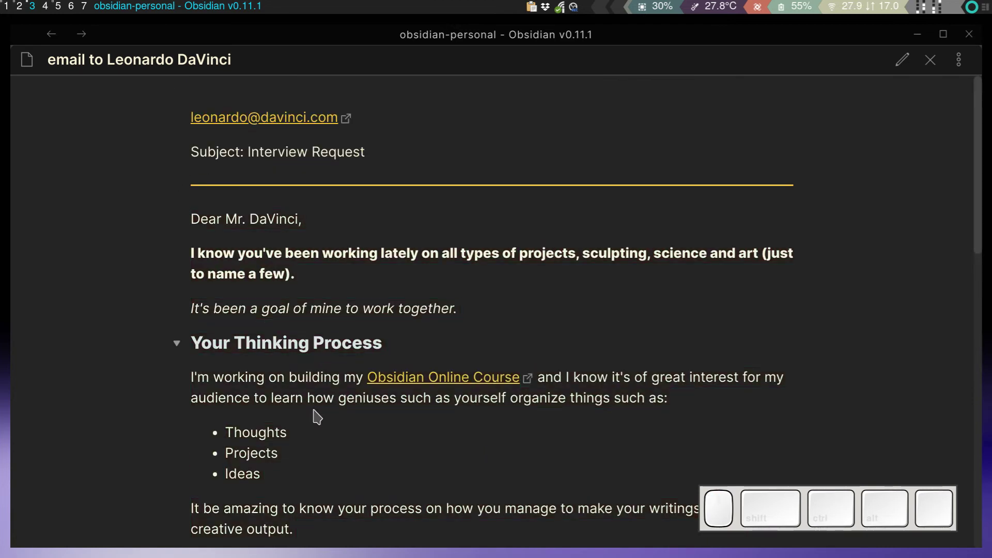
- Select the subject line 'Interview Request' in the preview and copy it
{"action": "key", "text": "ctrl+a"}
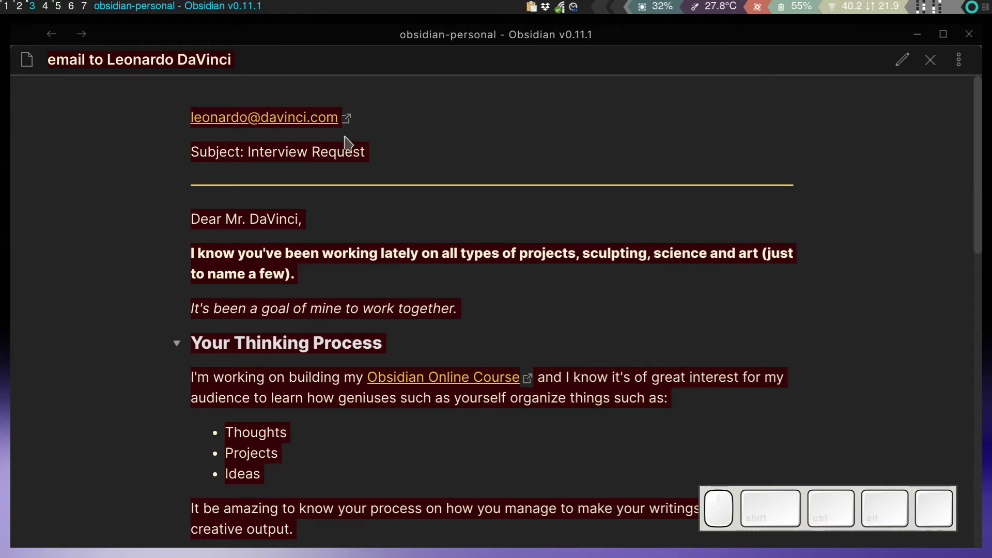
{"action": "left_click", "coordinate": [394, 160]}
{"action": "left_click_drag", "start_coordinate": [429, 160], "coordinate": [183, 179]}
{"action": "left_click", "coordinate": [205, 207]}
{"action": "left_click_drag", "start_coordinate": [199, 219], "coordinate": [208, 232]}
{"action": "left_click_drag", "start_coordinate": [192, 220], "coordinate": [244, 270]}
{"action": "scroll", "scroll_direction": "down", "scroll_amount": 3}
{"action": "left_click", "coordinate": [256, 267]}
{"action": "key", "text": "ctrl+c"}
- Switch over to the Gmail draft
{"action": "key", "text": "ctrl+e"}
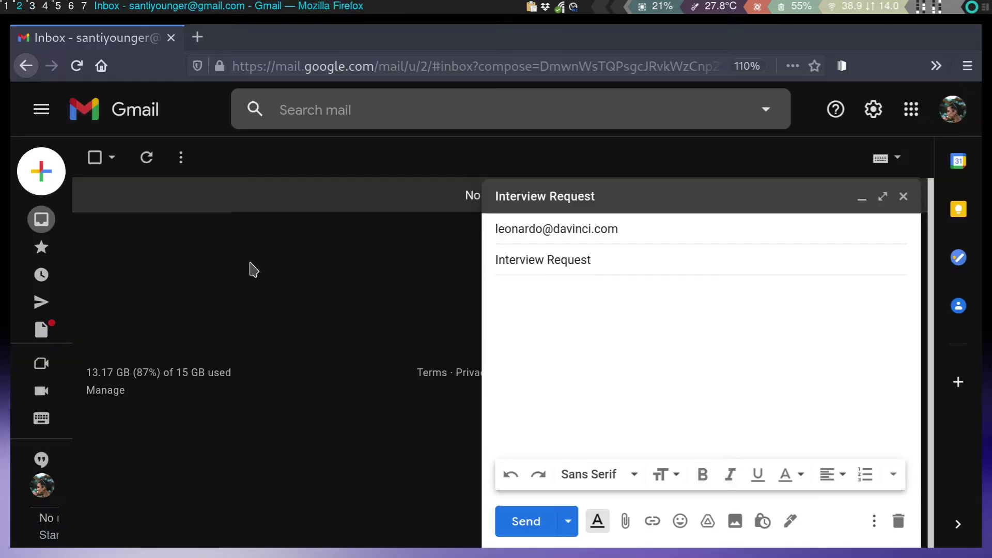
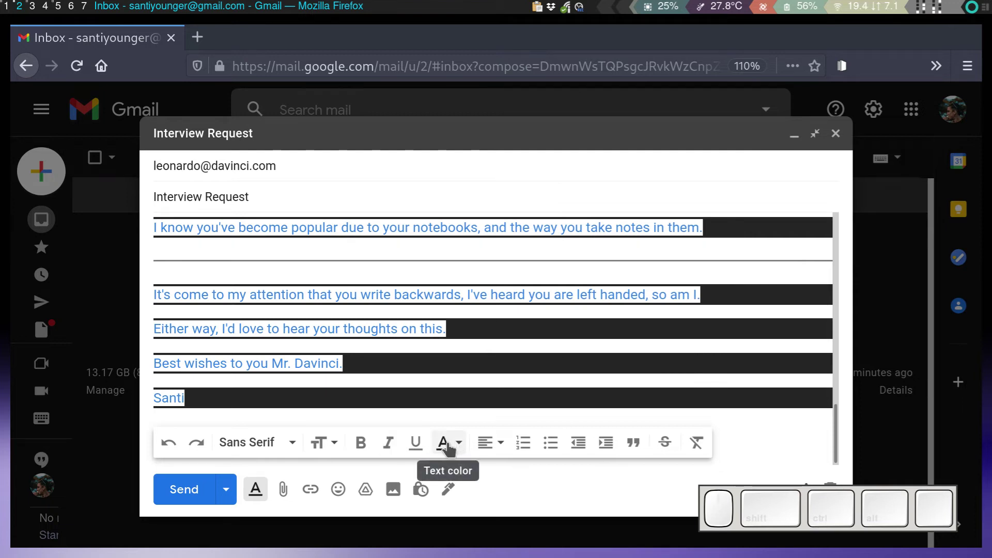
- Give the pasted body a white background and black text colour, then reselect the whole body
{"action": "left_click", "coordinate": [447, 449]}
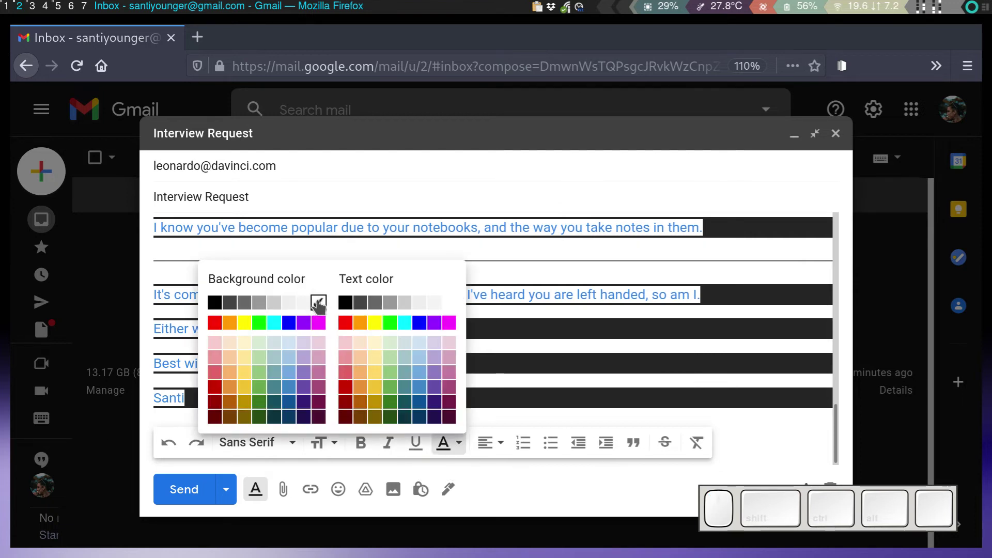
{"action": "left_click", "coordinate": [321, 307]}
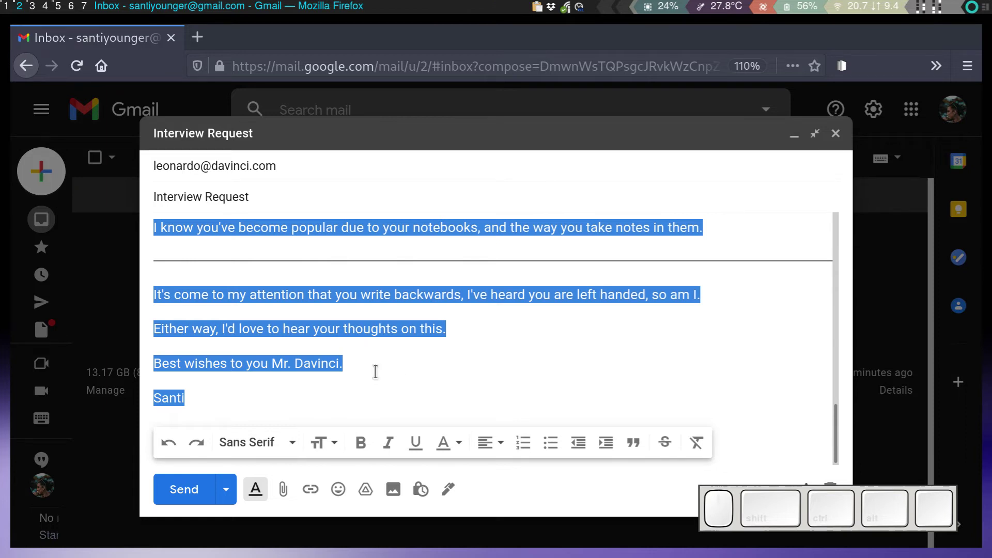
{"action": "left_click", "coordinate": [375, 366]}
{"action": "left_click", "coordinate": [365, 377]}
{"action": "key", "text": "ctrl+a"}
{"action": "left_click", "coordinate": [455, 445]}
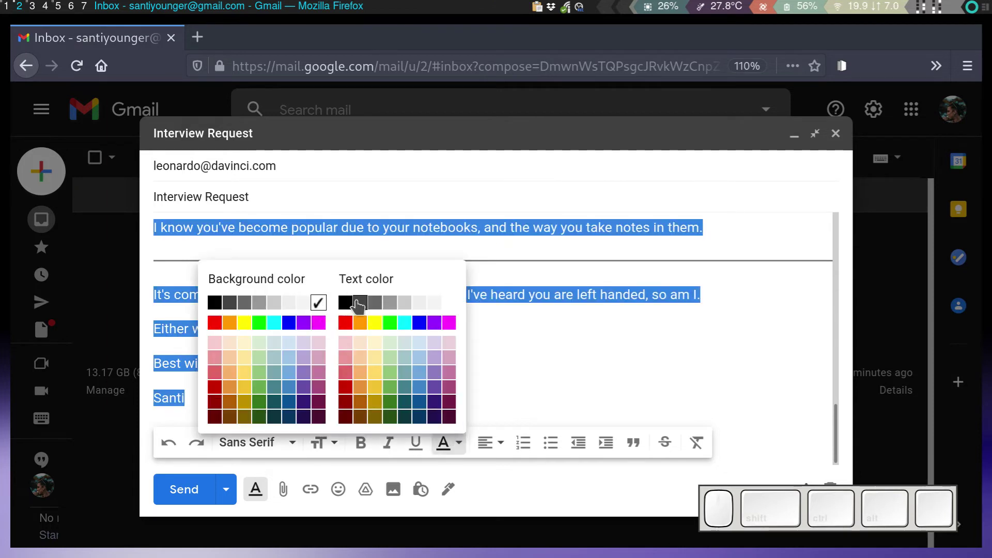
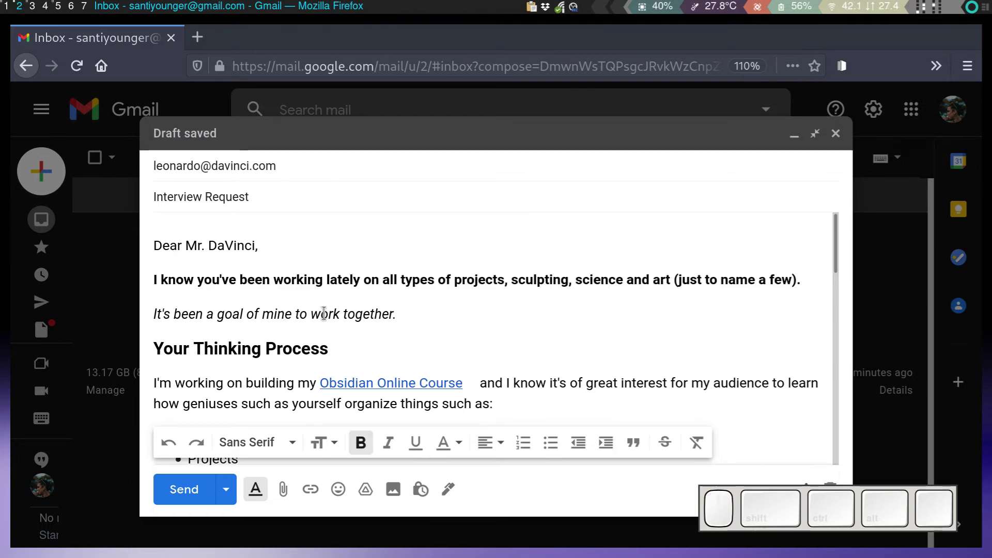
{"action": "left_click", "coordinate": [175, 319]}
{"action": "left_click", "coordinate": [200, 347]}
{"action": "left_click", "coordinate": [281, 340]}
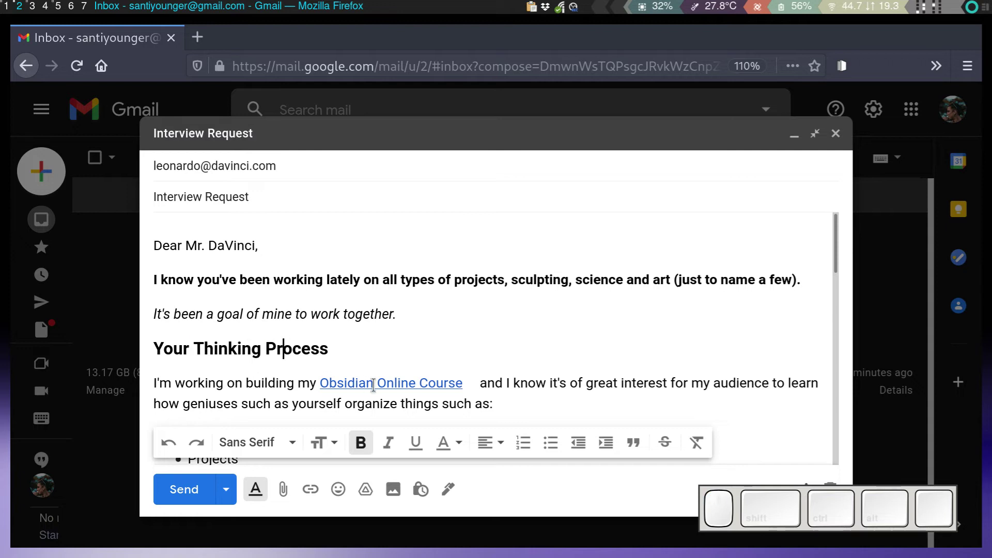
{"action": "left_click", "coordinate": [405, 378]}
{"action": "left_click", "coordinate": [449, 407]}
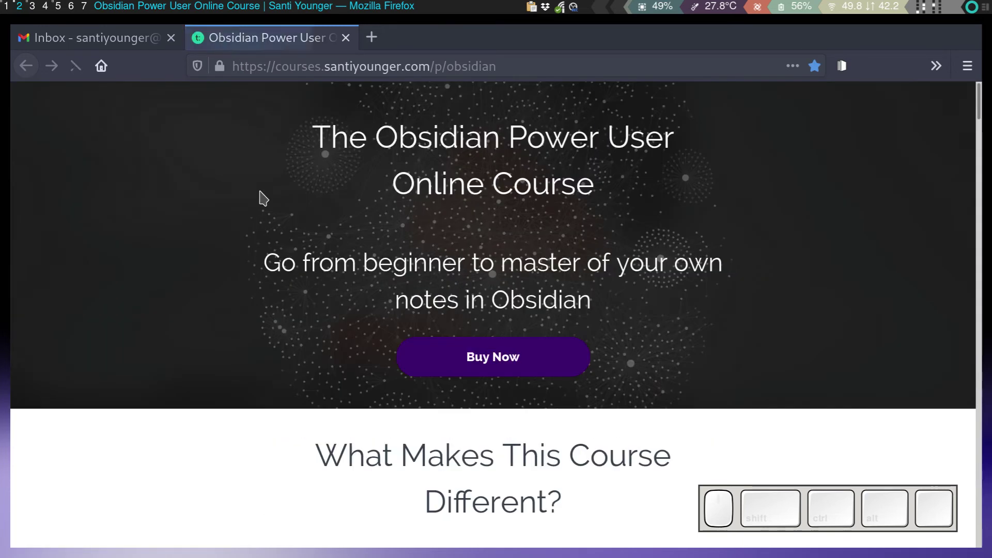
{"action": "left_click", "coordinate": [351, 55]}
{"action": "left_click", "coordinate": [353, 38]}
{"action": "scroll", "scroll_direction": "down", "scroll_amount": 3}
{"action": "left_click", "coordinate": [337, 345]}
{"action": "left_click", "coordinate": [342, 394]}
{"action": "left_click_drag", "start_coordinate": [351, 398], "coordinate": [307, 384]}
{"action": "left_click", "coordinate": [302, 397]}
{"action": "scroll", "scroll_direction": "down", "scroll_amount": 3}
{"action": "scroll", "scroll_direction": "down", "scroll_amount": 3}
{"action": "scroll", "scroll_direction": "down", "scroll_amount": 3}
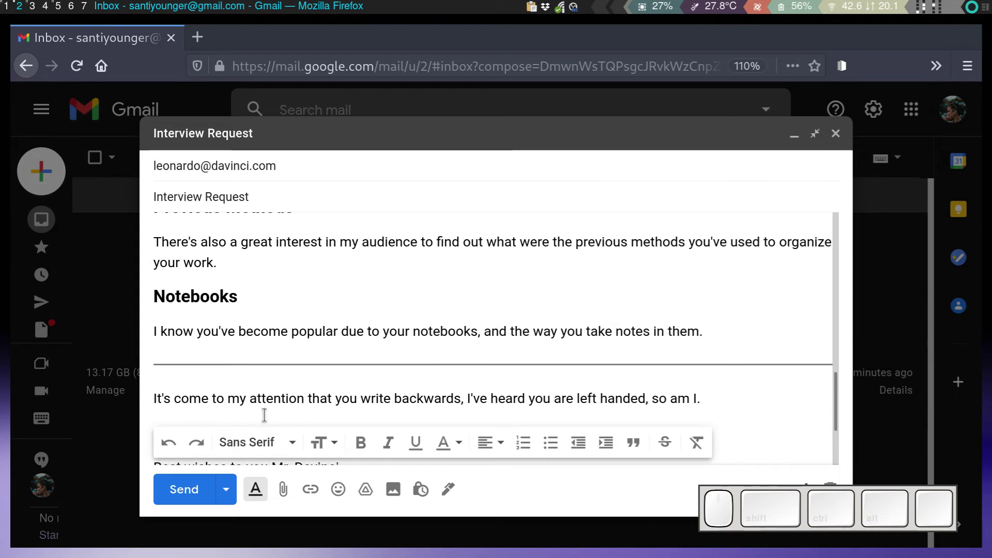
- Set the backwards-writing paragraph to Normal text size and switch back to Obsidian
{"action": "left_click", "coordinate": [156, 395]}
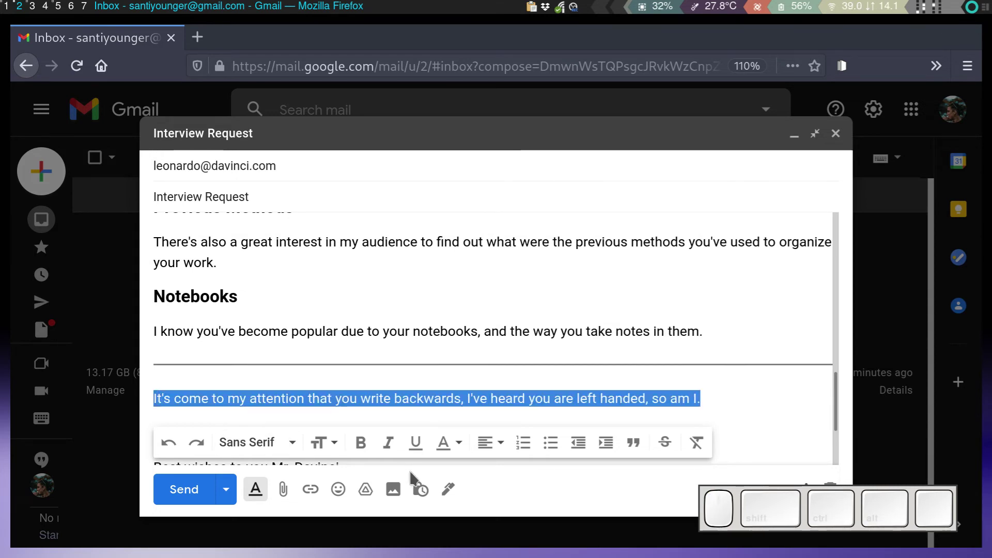
{"action": "left_click", "coordinate": [353, 444]}
{"action": "left_click", "coordinate": [357, 448]}
{"action": "left_click", "coordinate": [323, 449]}
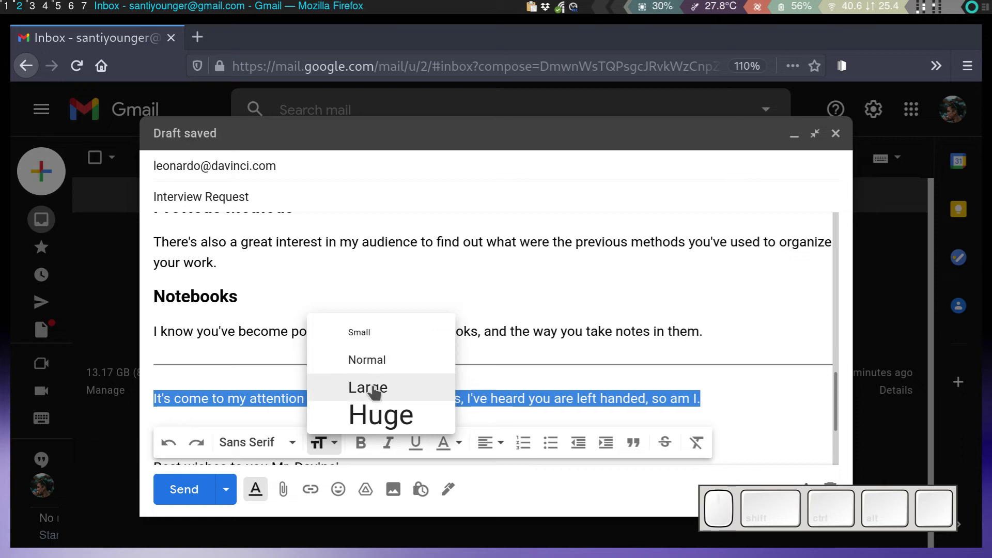
{"action": "left_click", "coordinate": [225, 379]}
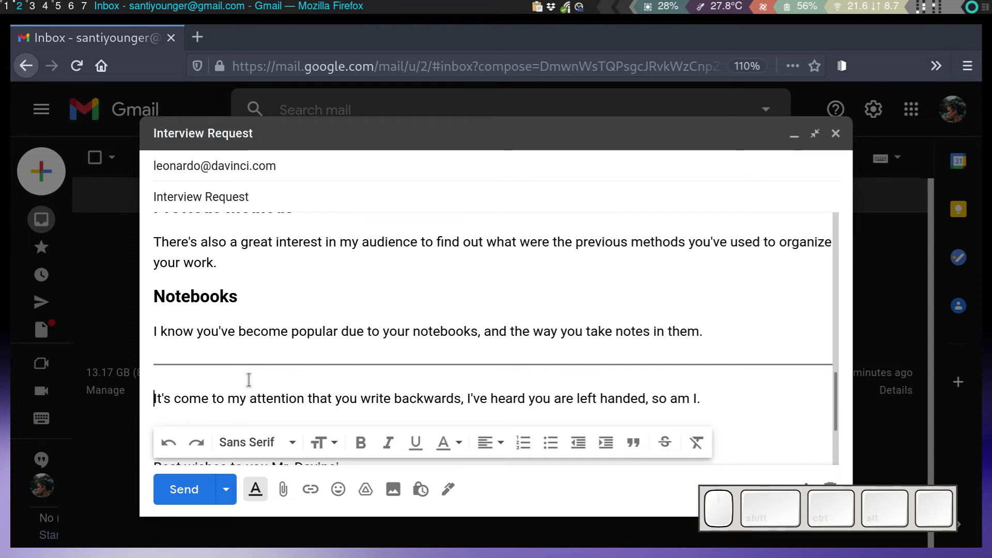
{"action": "scroll", "scroll_direction": "down", "scroll_amount": 3}
{"action": "scroll", "scroll_direction": "down", "scroll_amount": 3}
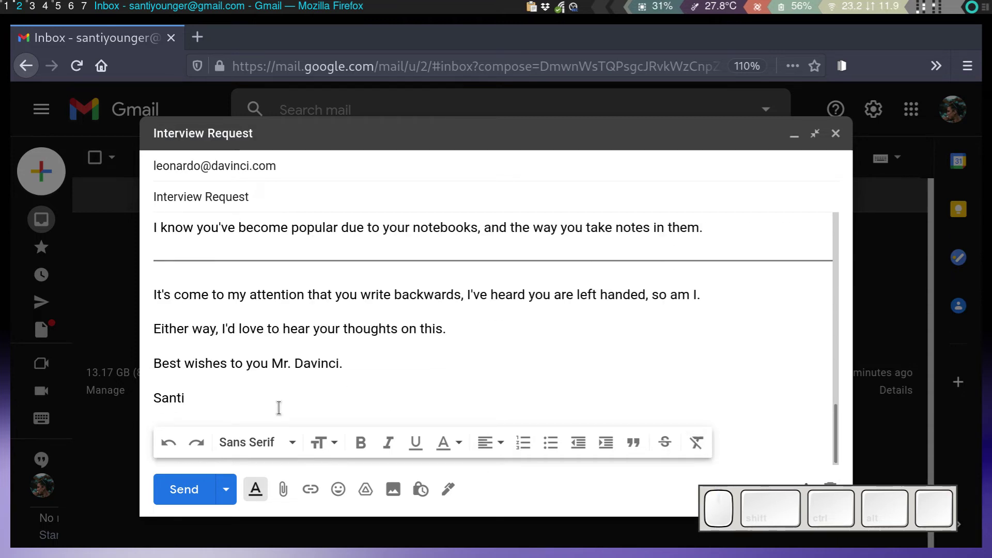
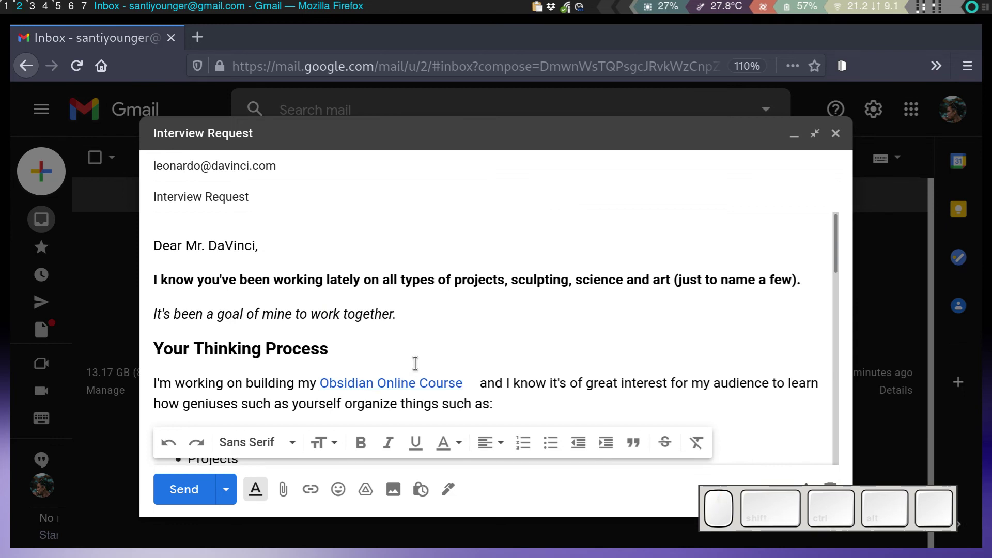
{"action": "key", "text": "e"}
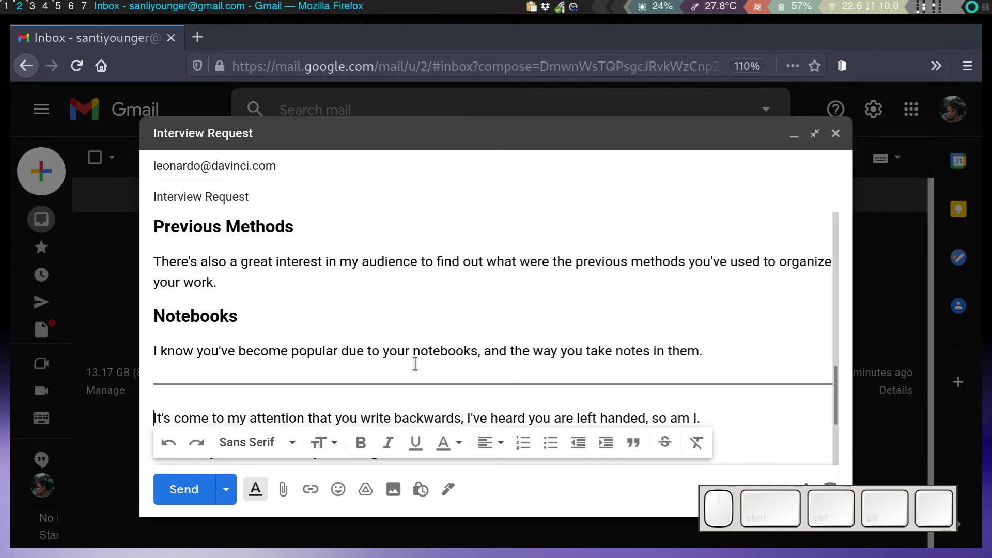
- Switch Obsidian to the light theme via the command palette and show the note in reading view
{"action": "key", "text": "l"}
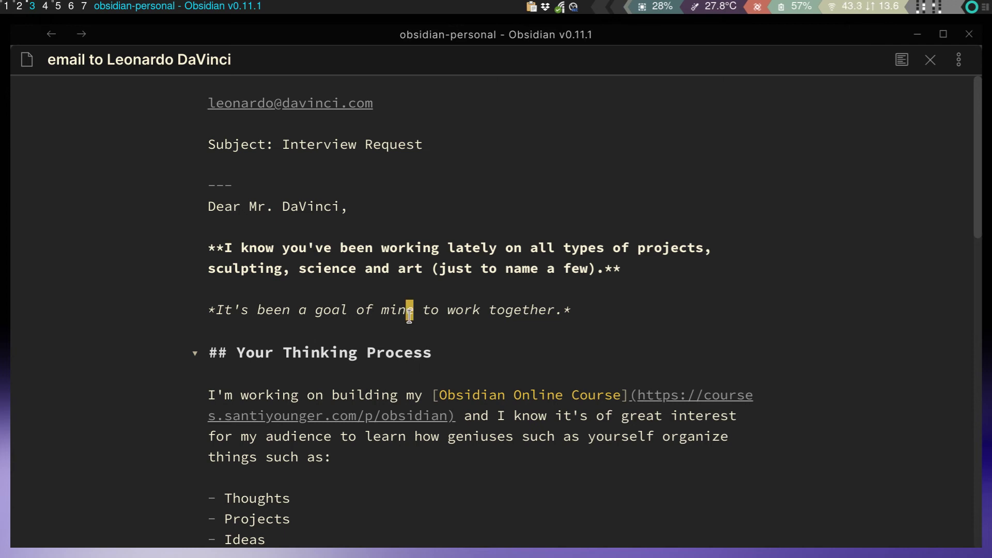
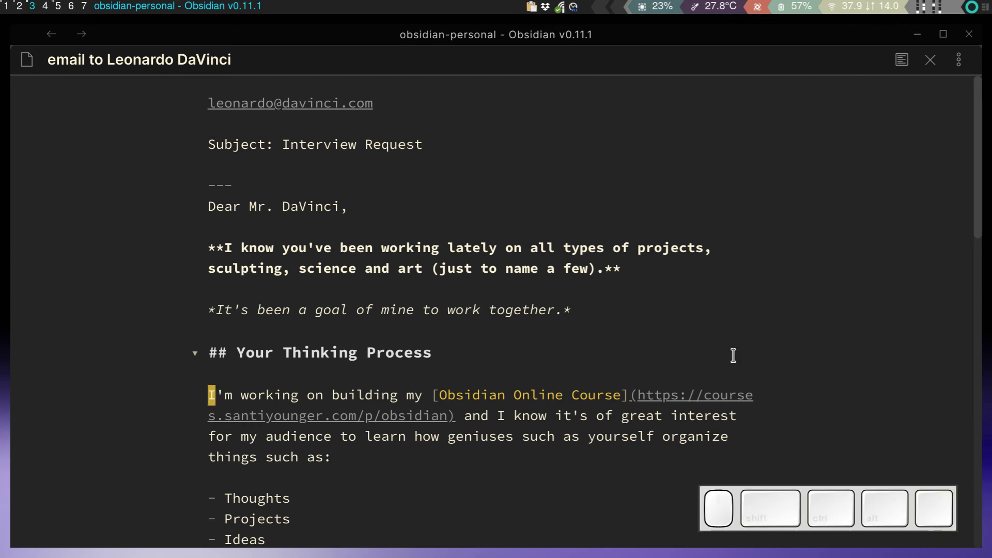
{"action": "key", "text": "ctrl+p"}
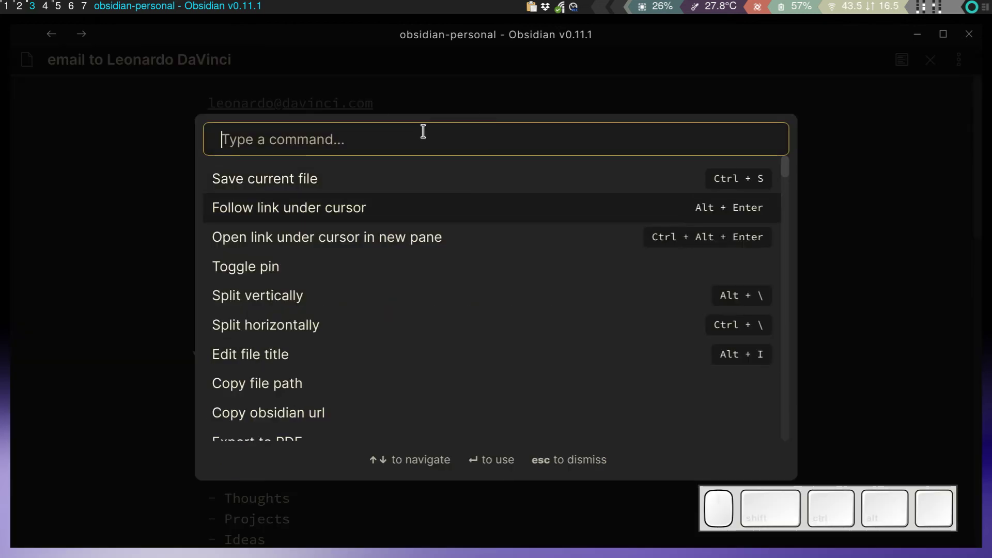
{"action": "key", "text": "Return"}
{"action": "key", "text": "ctrl+e"}
{"action": "left_click", "coordinate": [195, 222]}
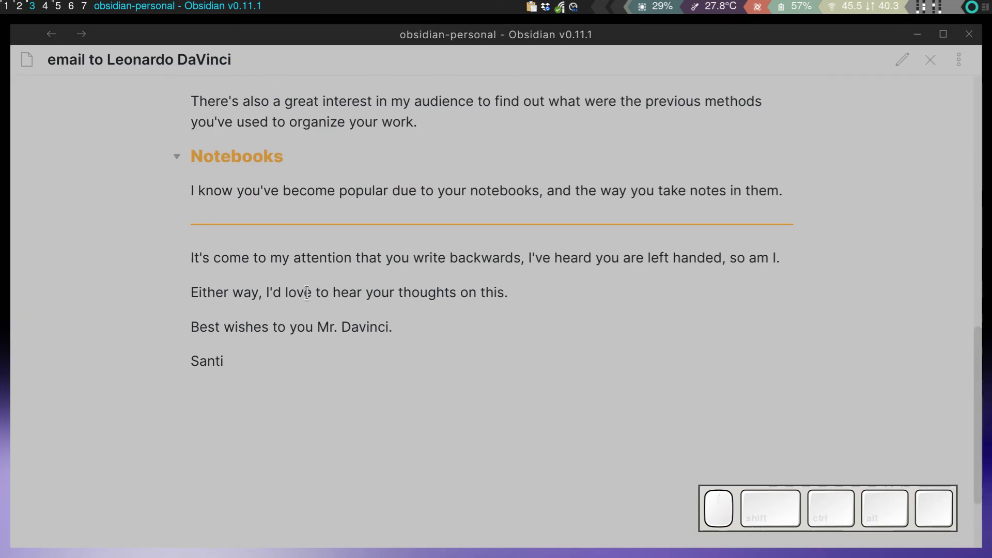
- Select all of the rendered note, copy it, glance at the Gmail draft and return
{"action": "left_click", "coordinate": [292, 350]}
{"action": "left_click", "coordinate": [310, 371]}
{"action": "key", "text": "ctrl+shift+c"}
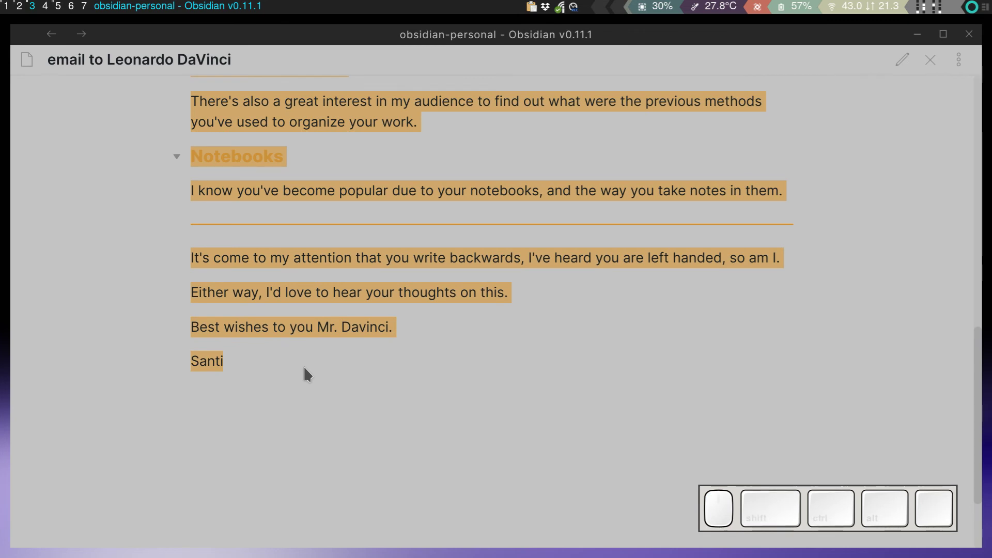
{"action": "scroll", "scroll_direction": "up", "scroll_amount": 3}
{"action": "key", "text": "2"}
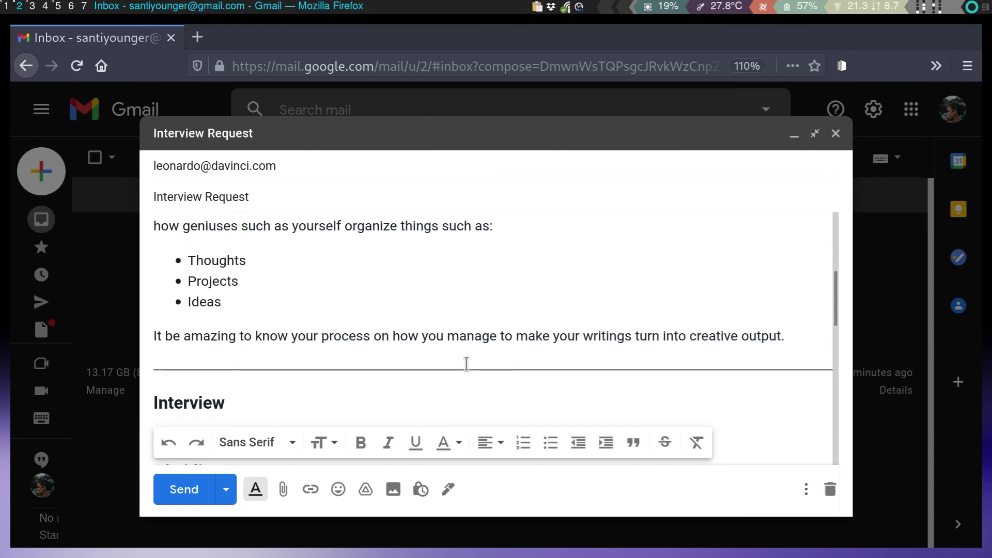
{"action": "key", "text": "l"}
{"action": "left_click", "coordinate": [490, 319]}
{"action": "scroll", "scroll_direction": "up", "scroll_amount": 3}
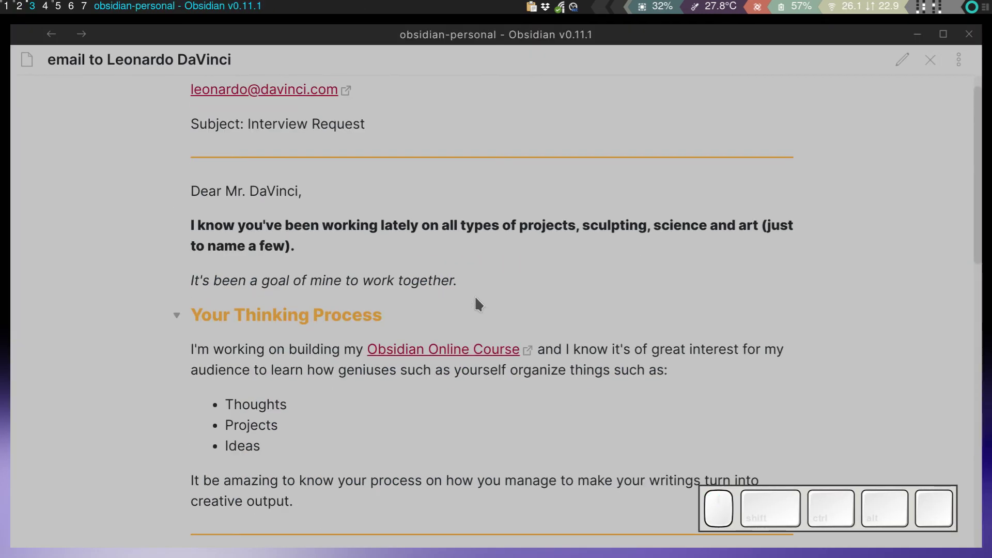
- Switch the Obsidian workspace back to the dark theme via the command palette's 'Use dark mode'
{"action": "key", "text": "ctrl+p"}
{"action": "key", "text": "ctrl+d"}
{"action": "key", "text": "ctrl+a"}
{"action": "key", "text": "ctrl+r"}
{"action": "key", "text": "ctrl+k"}
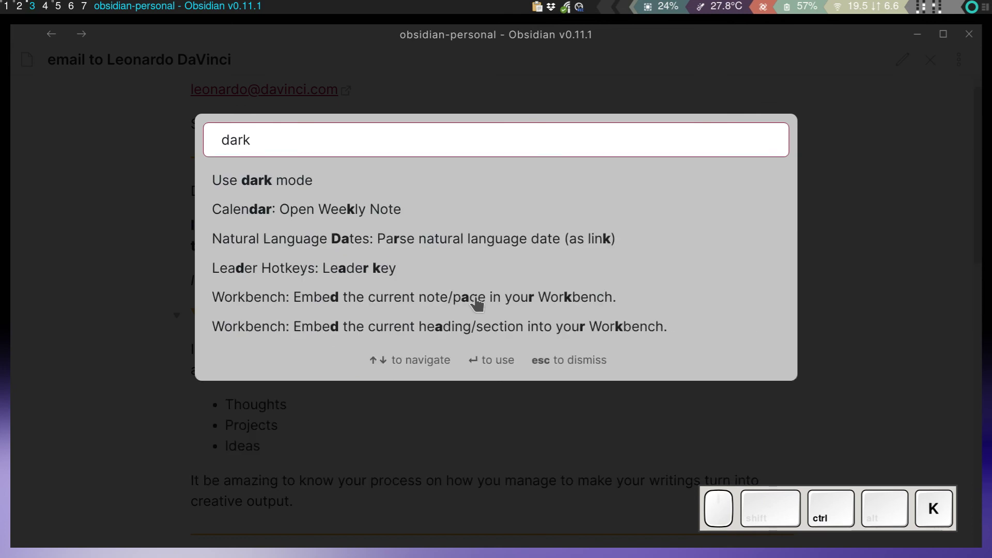
{"action": "left_click", "coordinate": [285, 188]}
{"action": "left_click", "coordinate": [335, 273]}
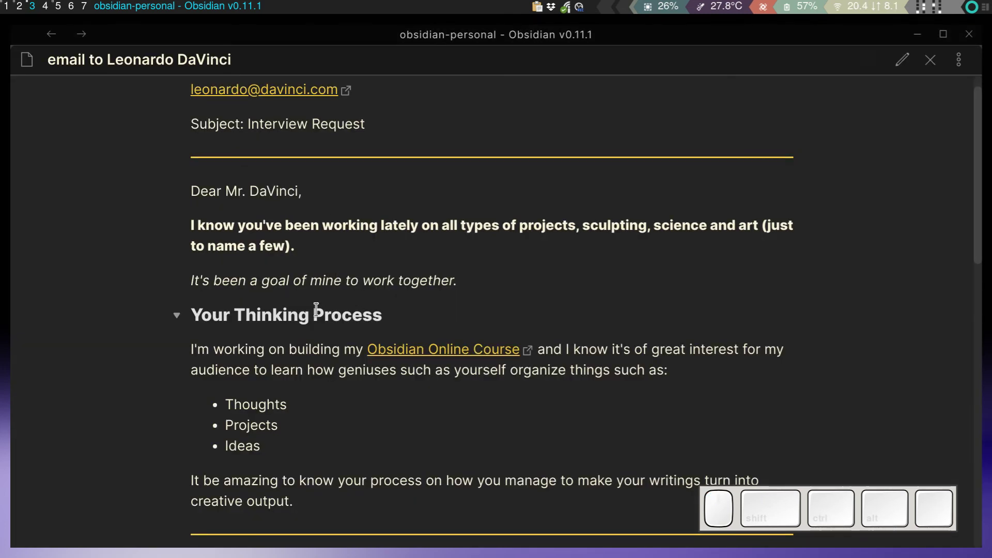
{"action": "left_click", "coordinate": [414, 333]}
- Review the note from top to bottom, then bring the Gmail Interview Request draft back to the front
{"action": "scroll", "scroll_direction": "down", "scroll_amount": 3}
{"action": "scroll", "scroll_direction": "up", "scroll_amount": 3}
{"action": "scroll", "scroll_direction": "down", "scroll_amount": 3}
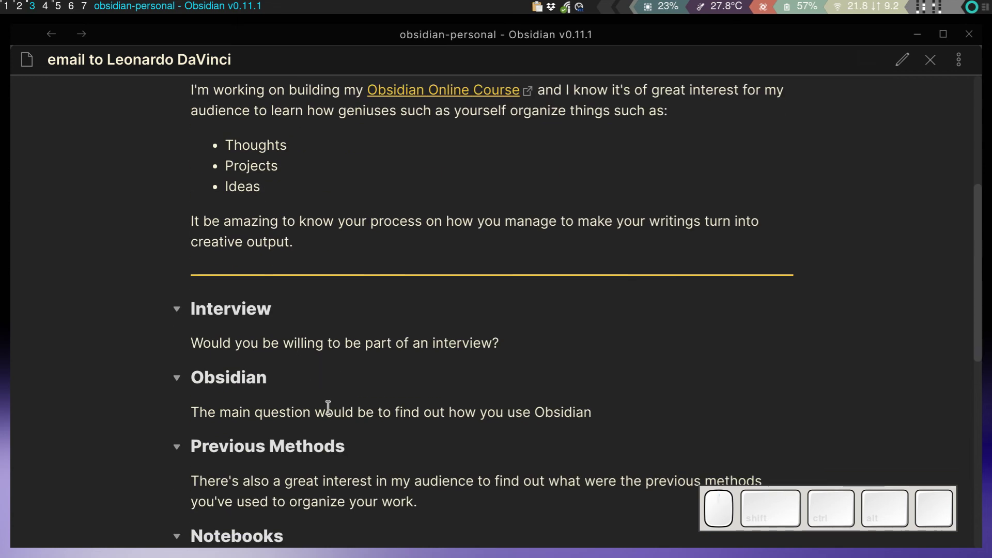
{"action": "key", "text": "e"}
{"action": "scroll", "scroll_direction": "up", "scroll_amount": 3}
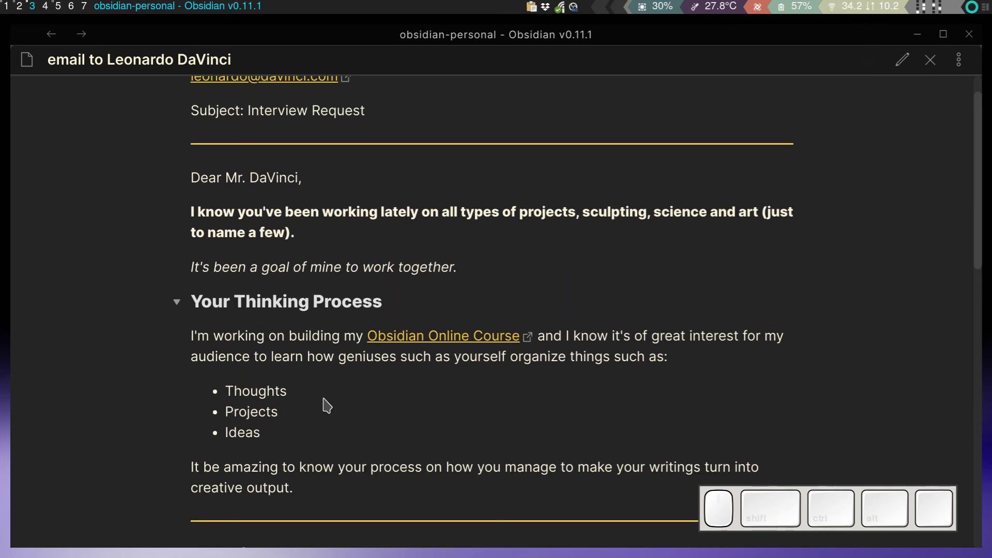
{"action": "key", "text": "e"}
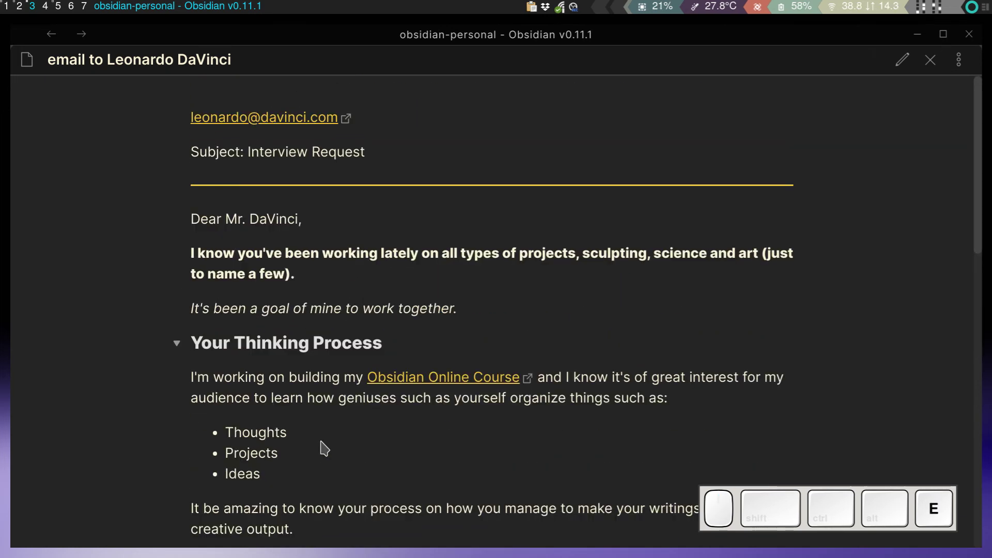
{"action": "scroll", "scroll_direction": "down", "scroll_amount": 3}
{"action": "scroll", "scroll_direction": "down", "scroll_amount": 3}
{"action": "scroll", "scroll_direction": "down", "scroll_amount": 3}
{"action": "scroll", "scroll_direction": "down", "scroll_amount": 3}
{"action": "key", "text": "2"}
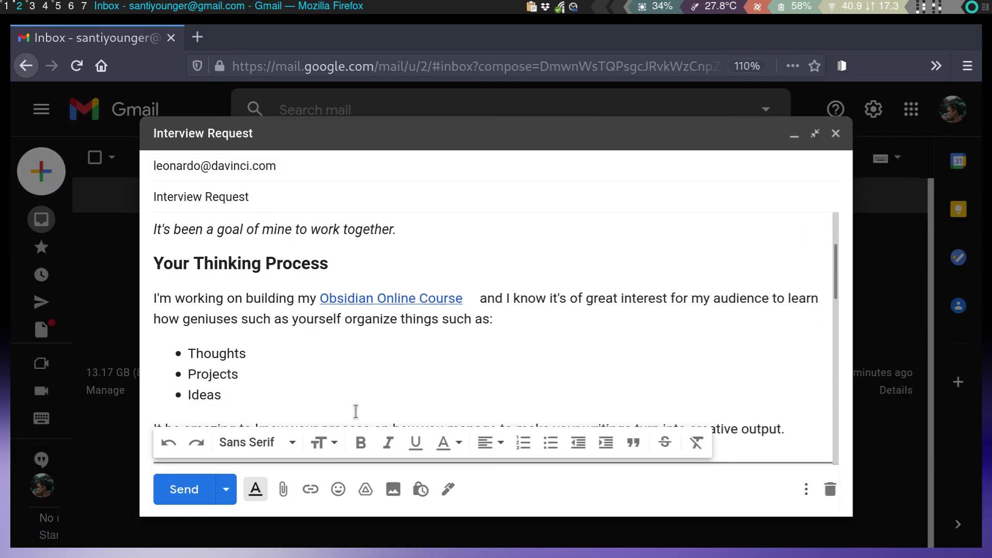